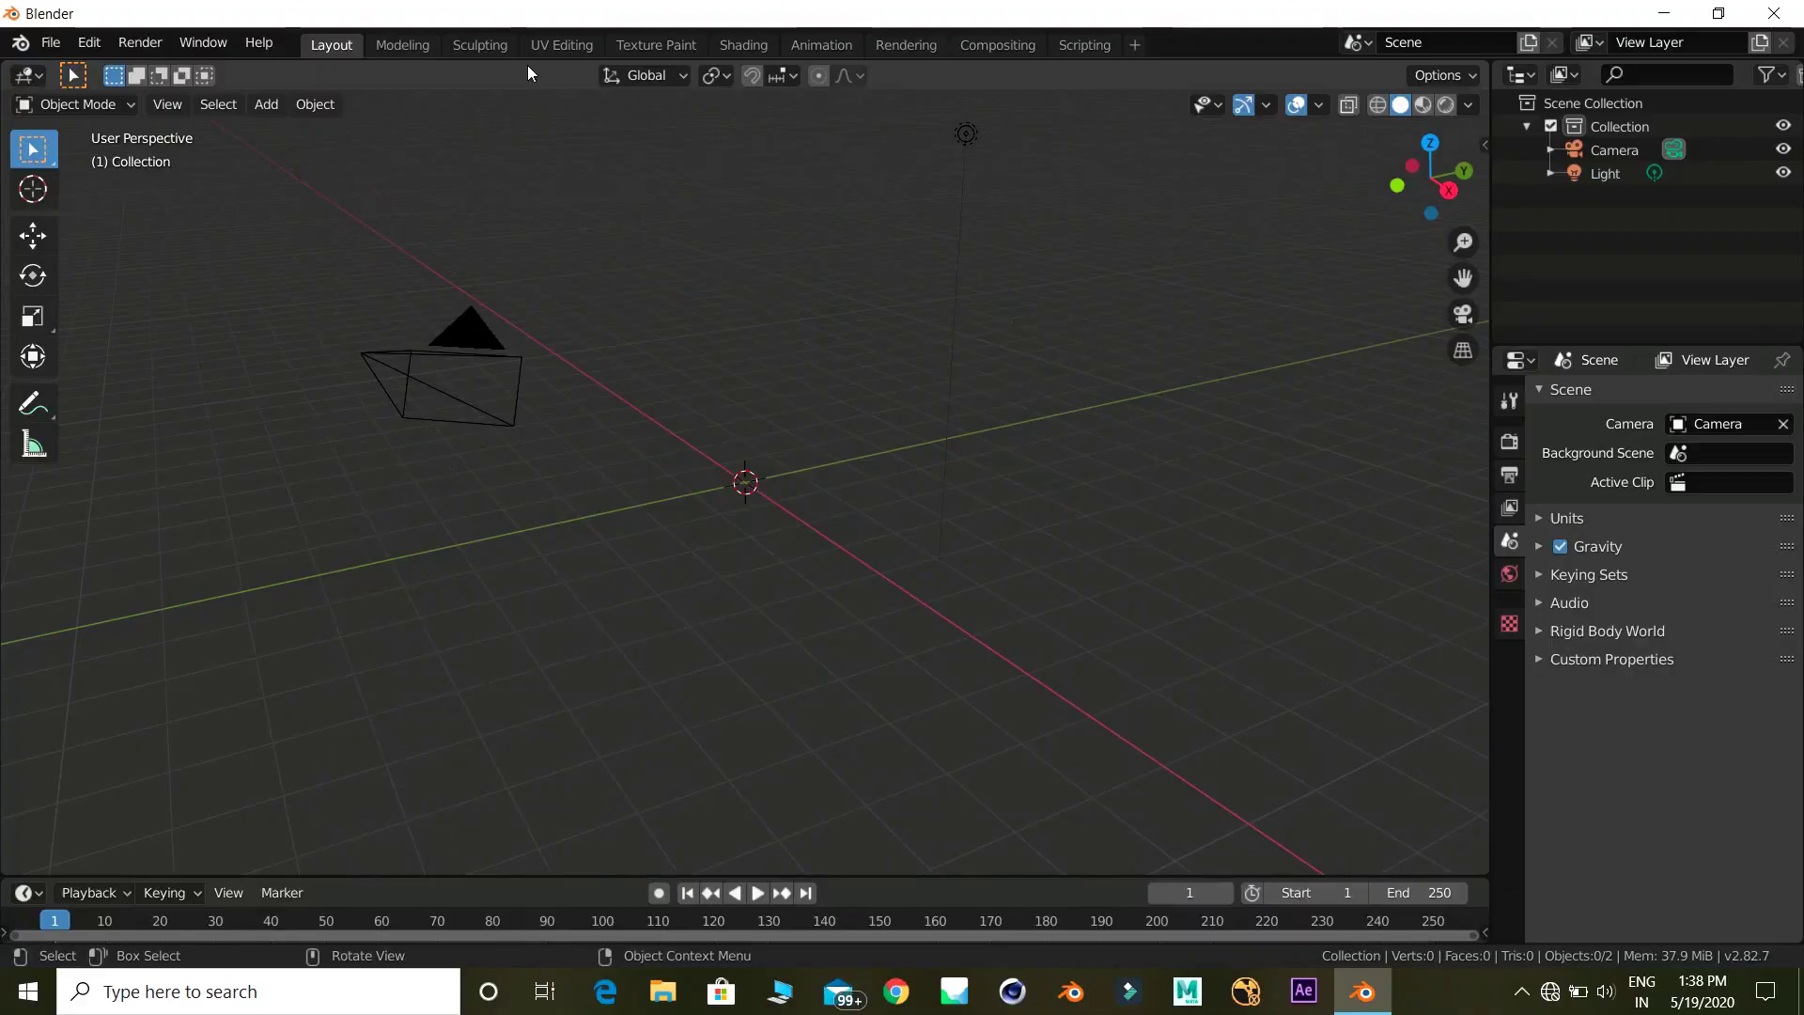
Import the snake model file with its cuerpo, lengua and ojos meshes into the scene
left_click(61, 187)
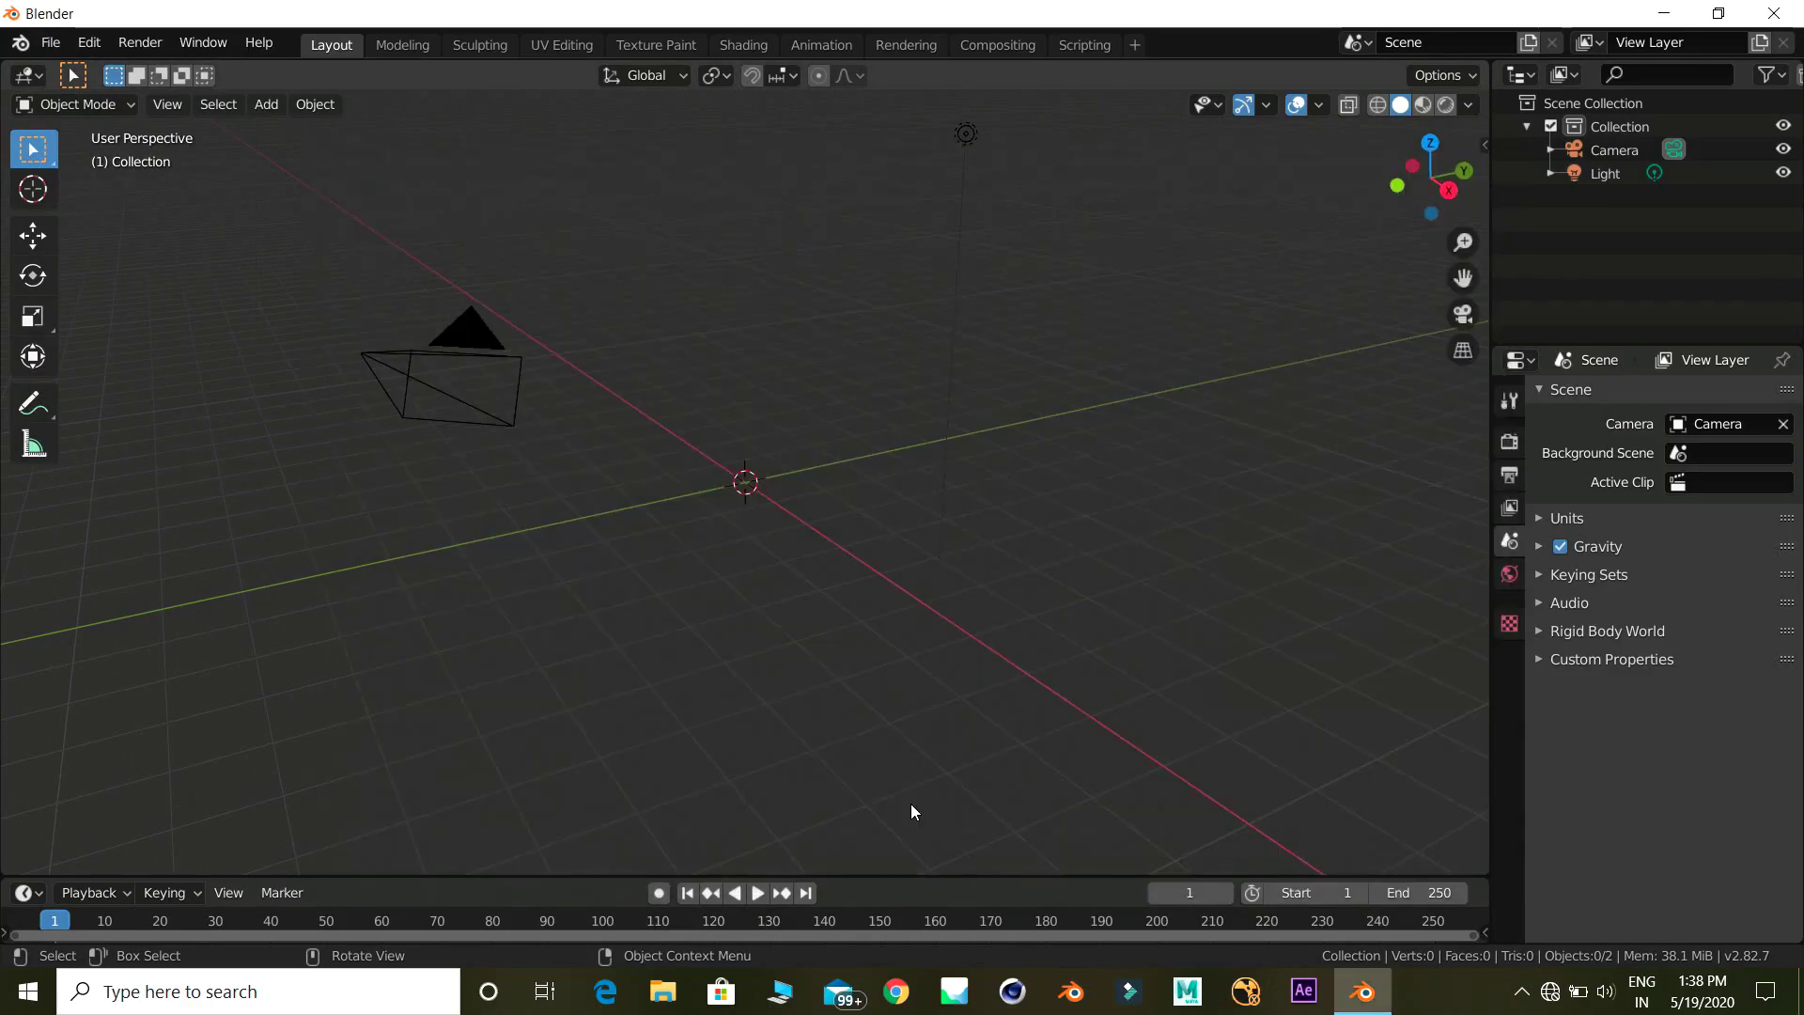
left_click(1347, 163)
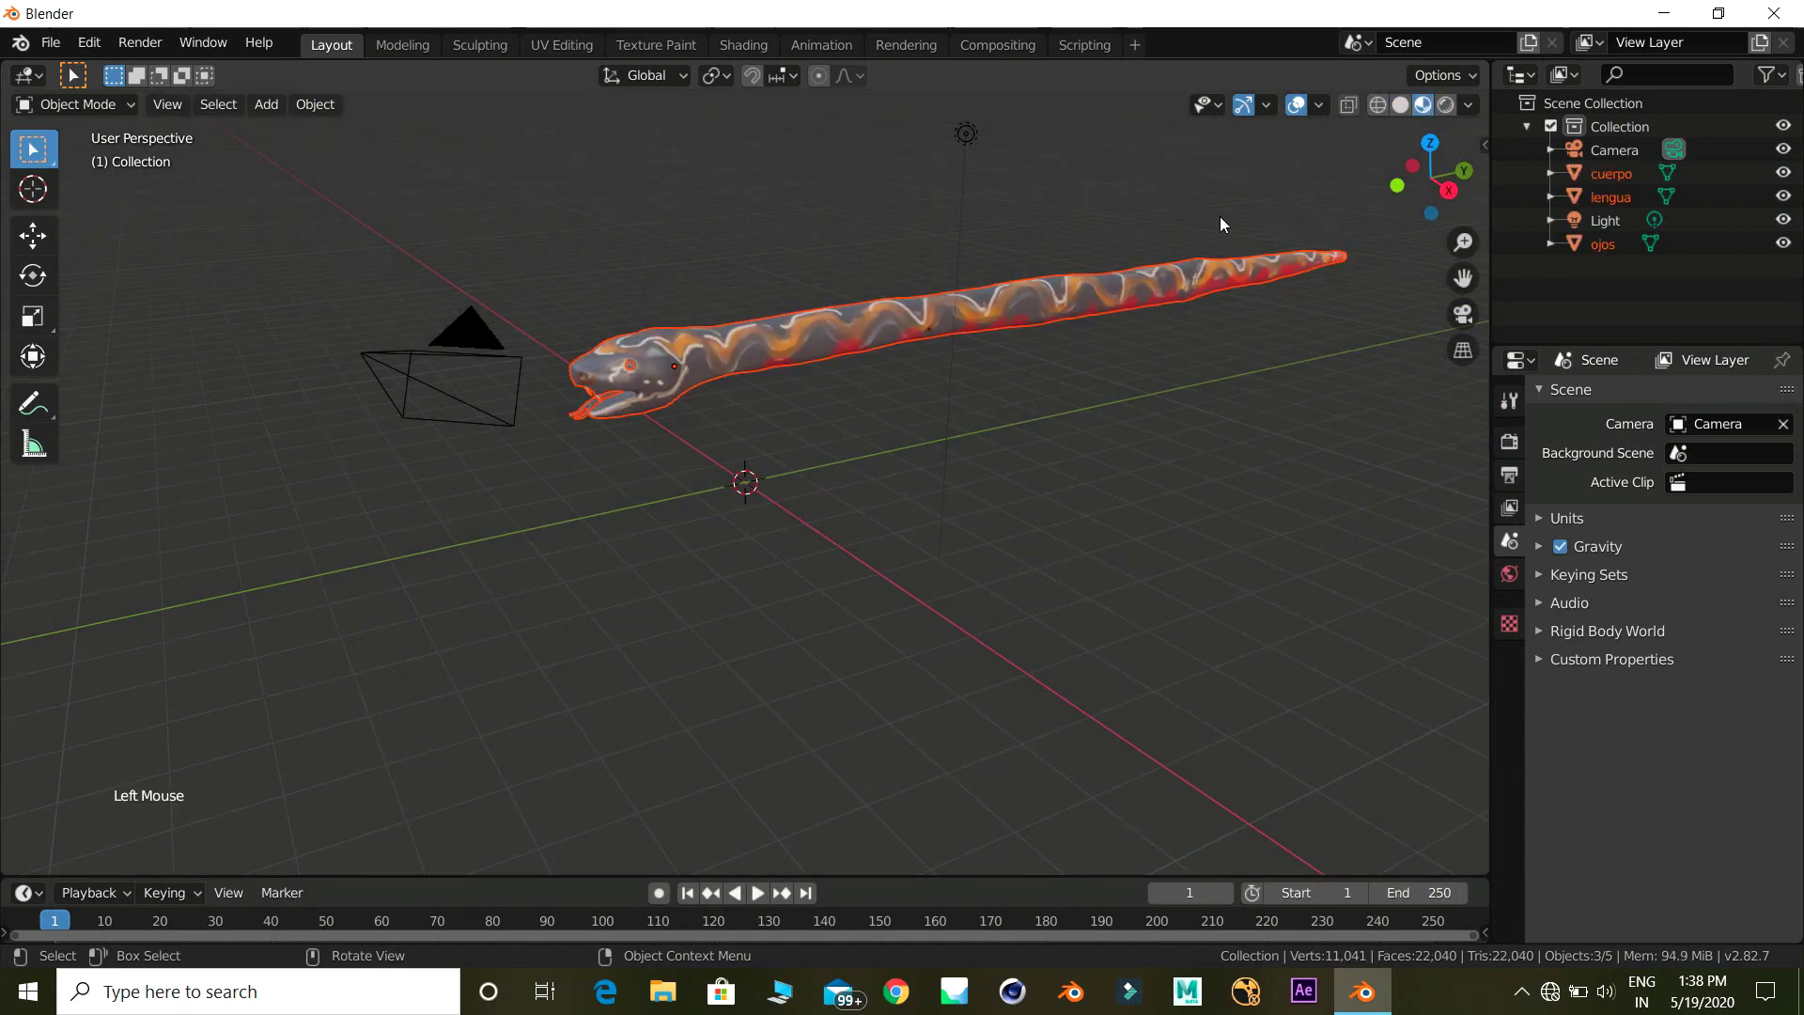
middle_click(796, 365)
Add the Animals > Shark meta-rig armature to the scene
key("shift+a")
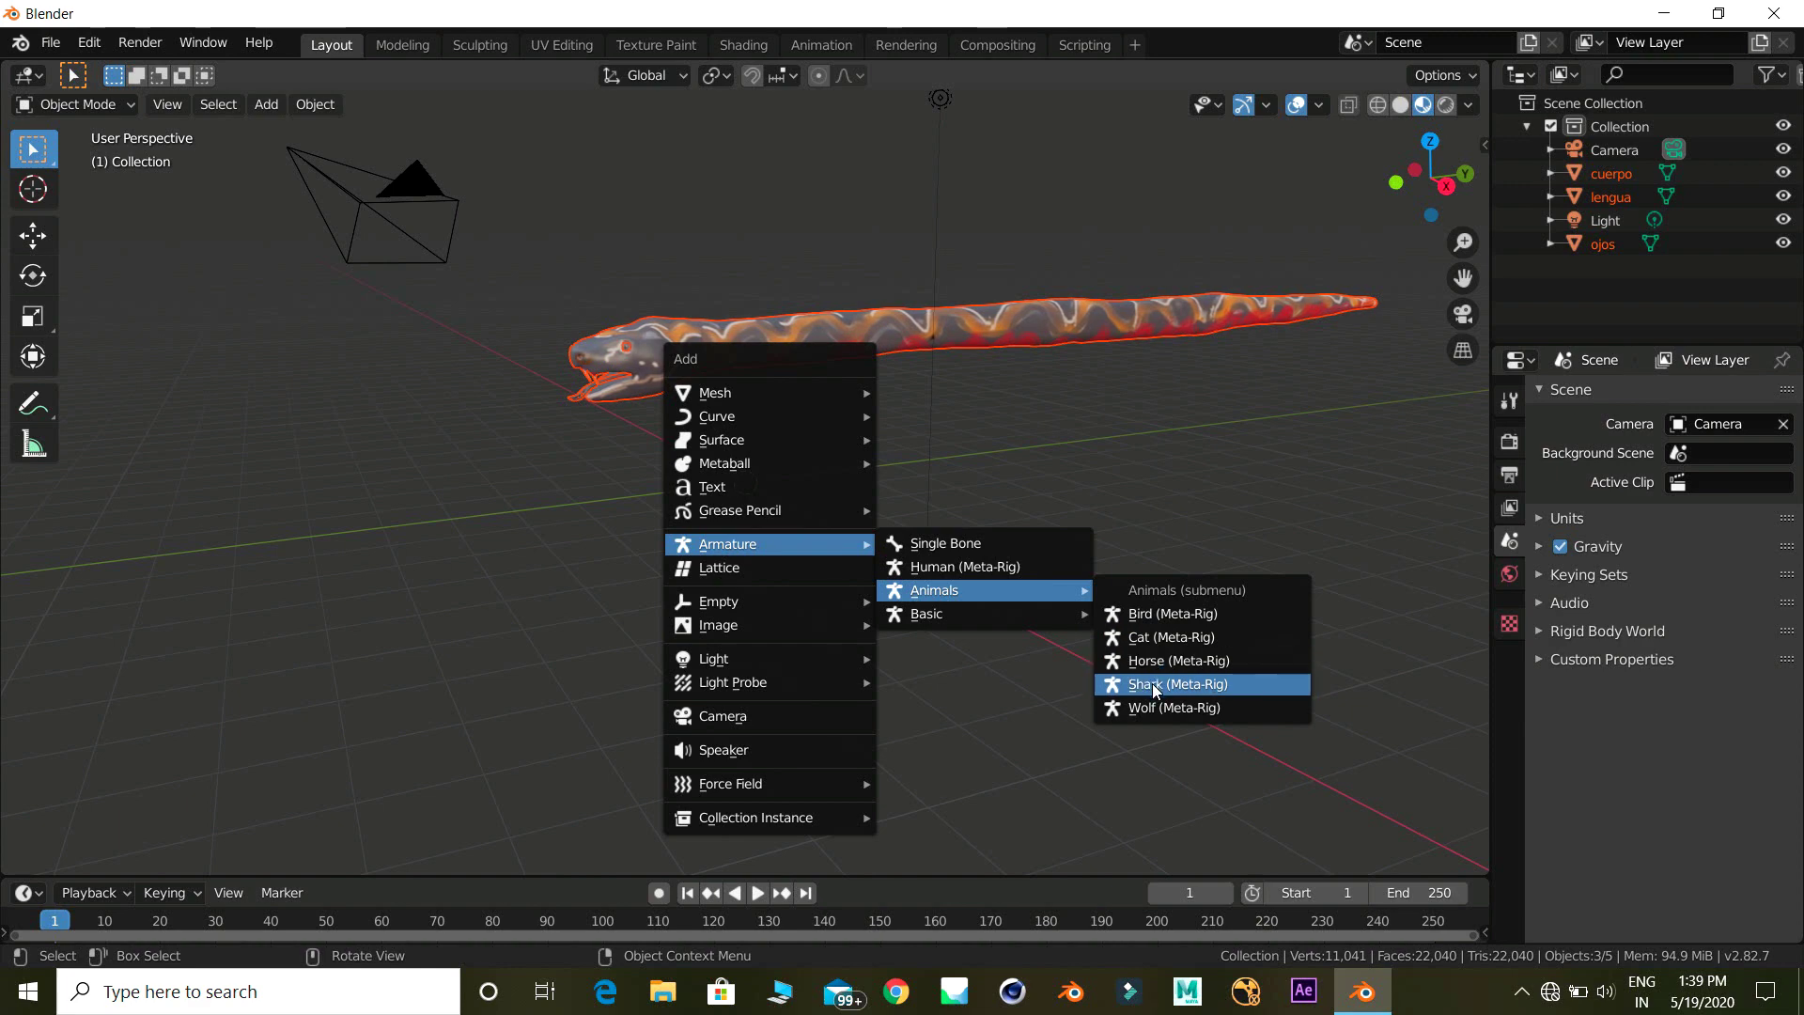
middle_click(910, 584)
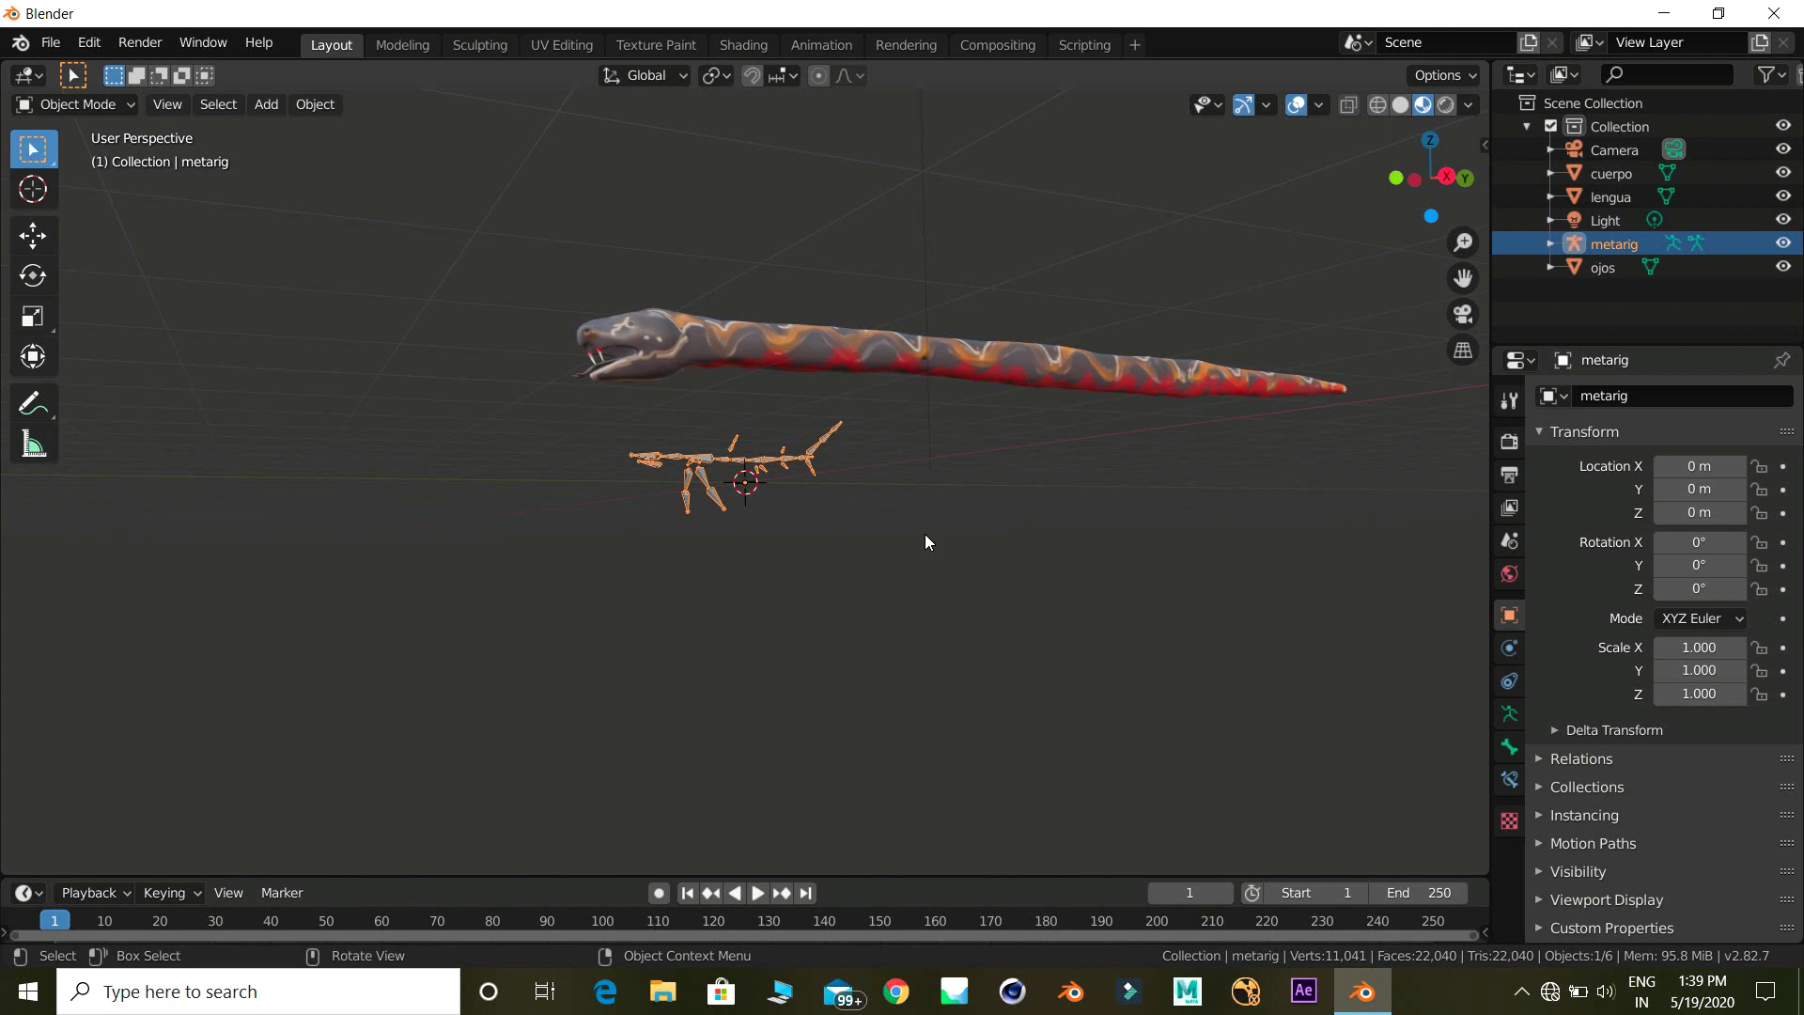
middle_click(989, 513)
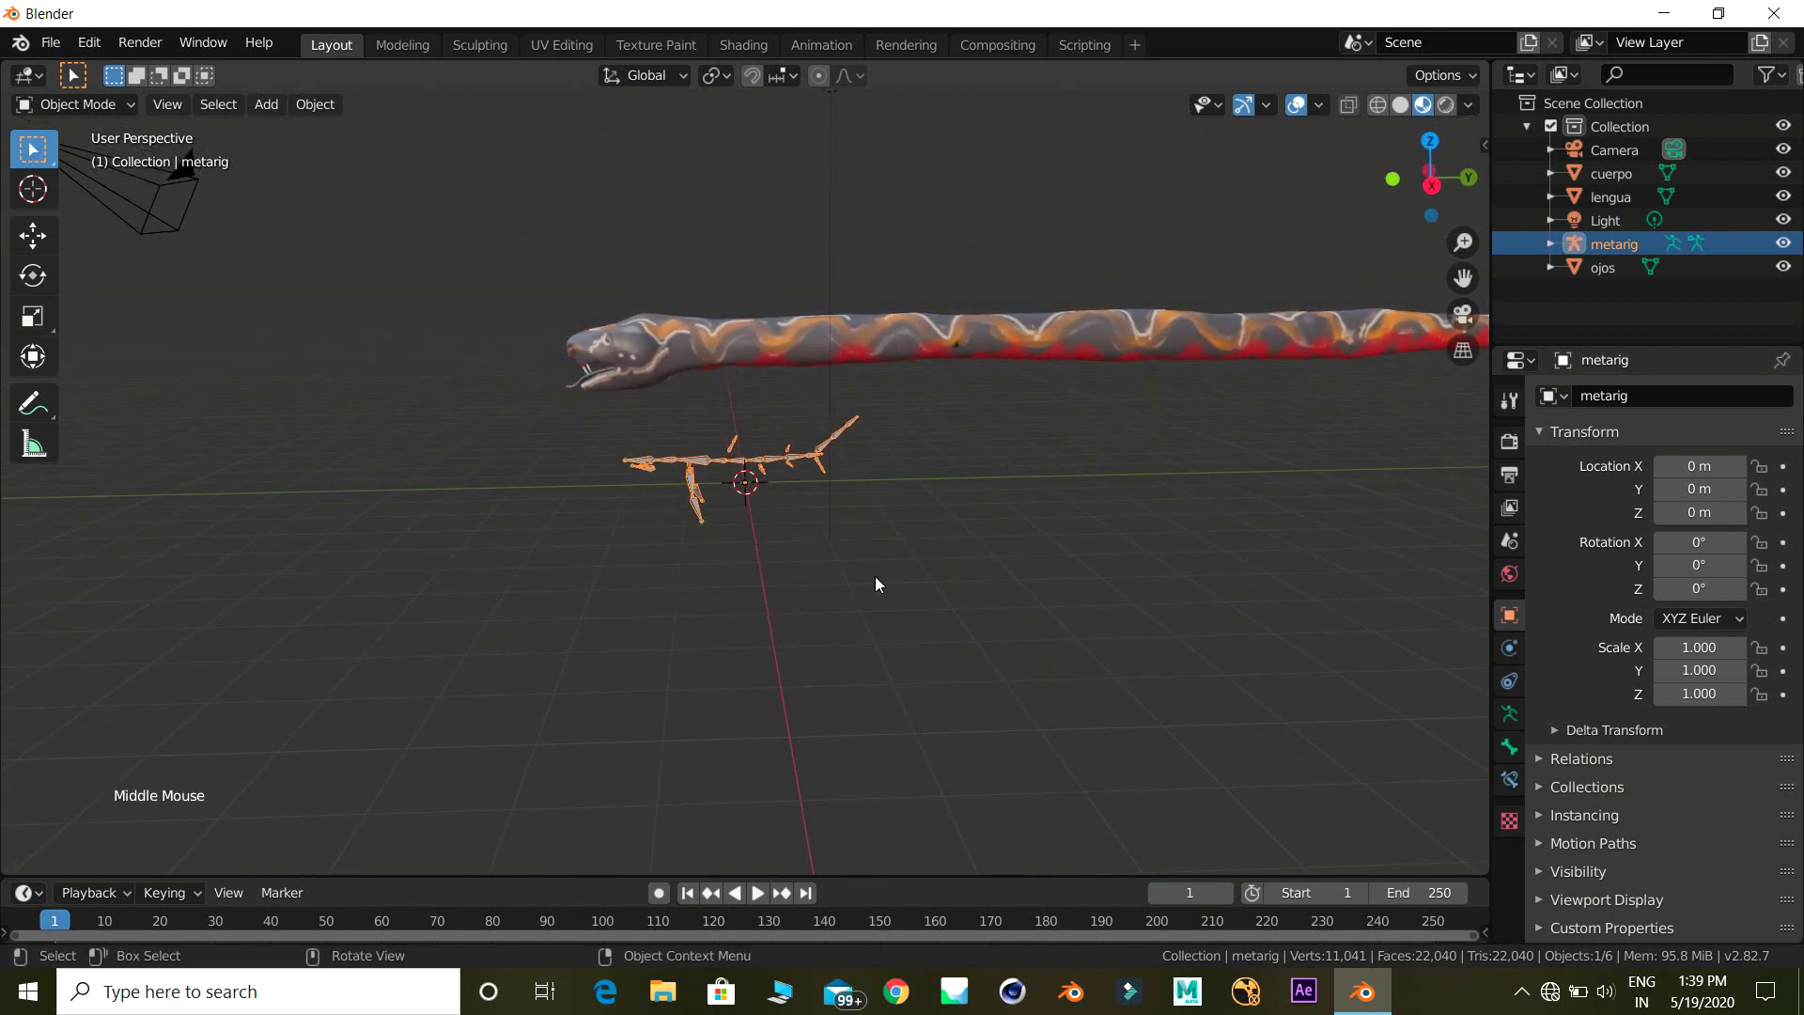
Scale the meta-rig about 3.69 times and move it so its spine runs along the snake's body
key("s")
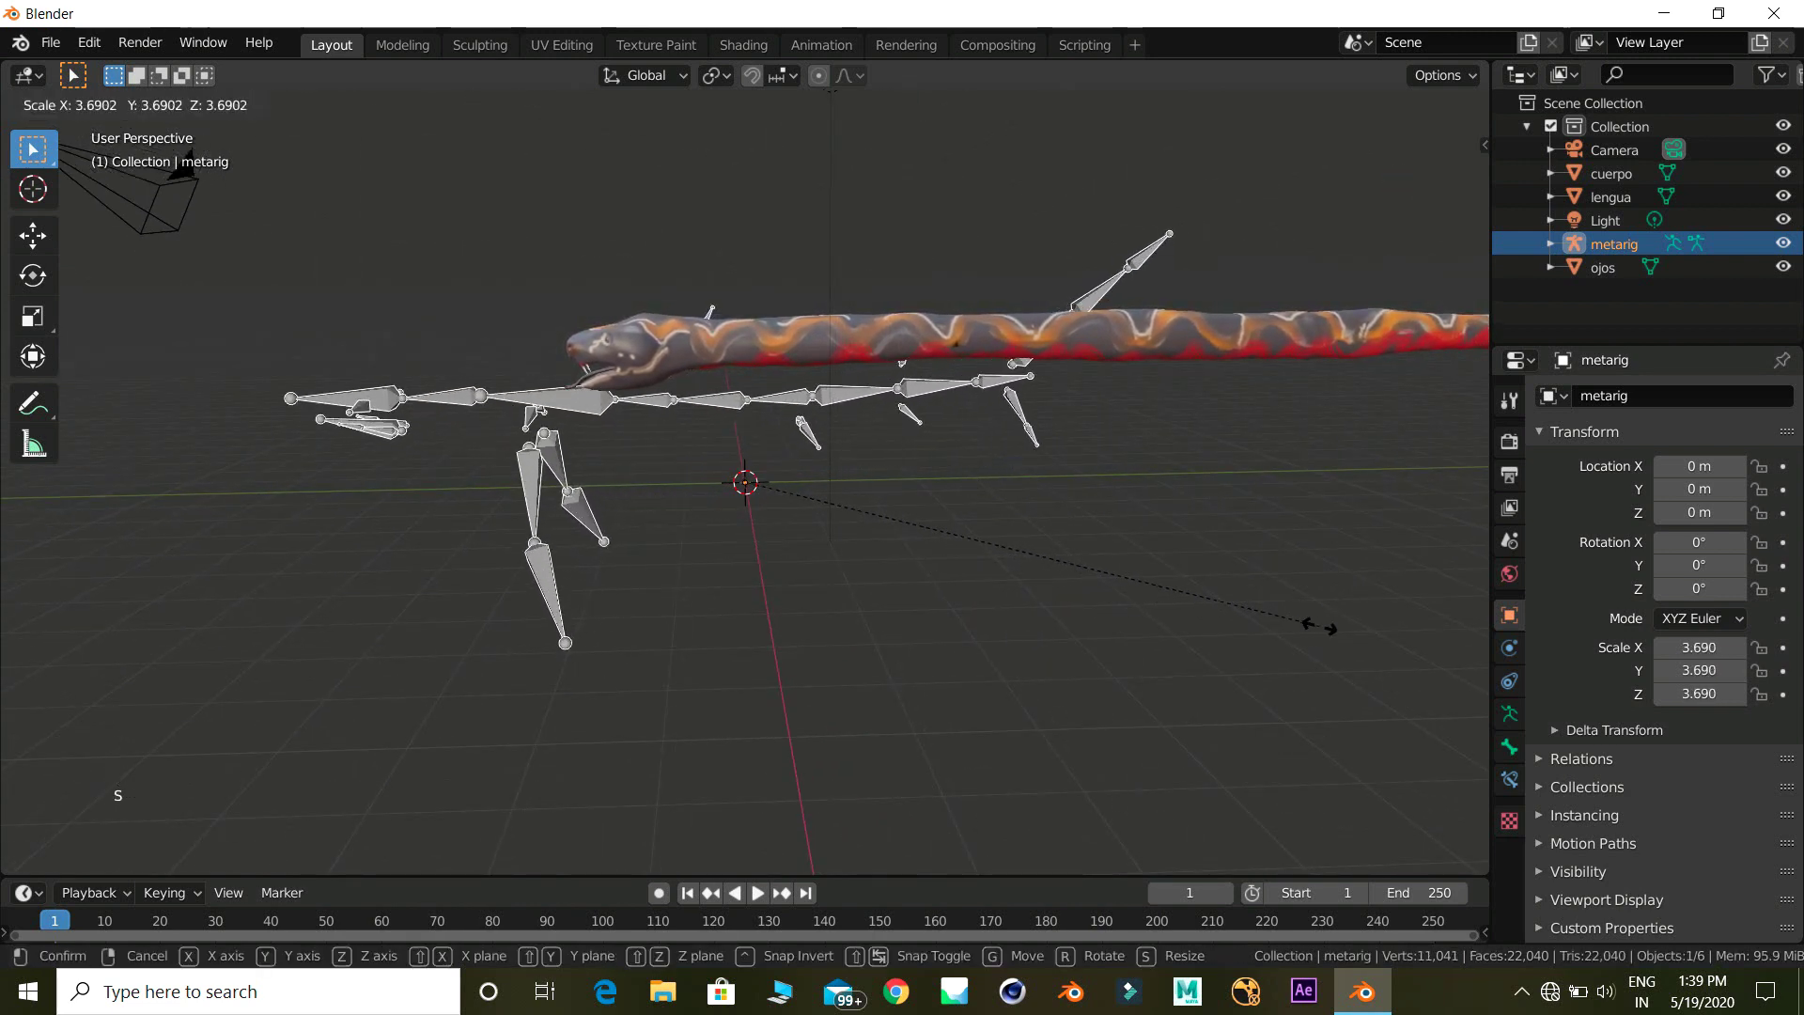
key("g")
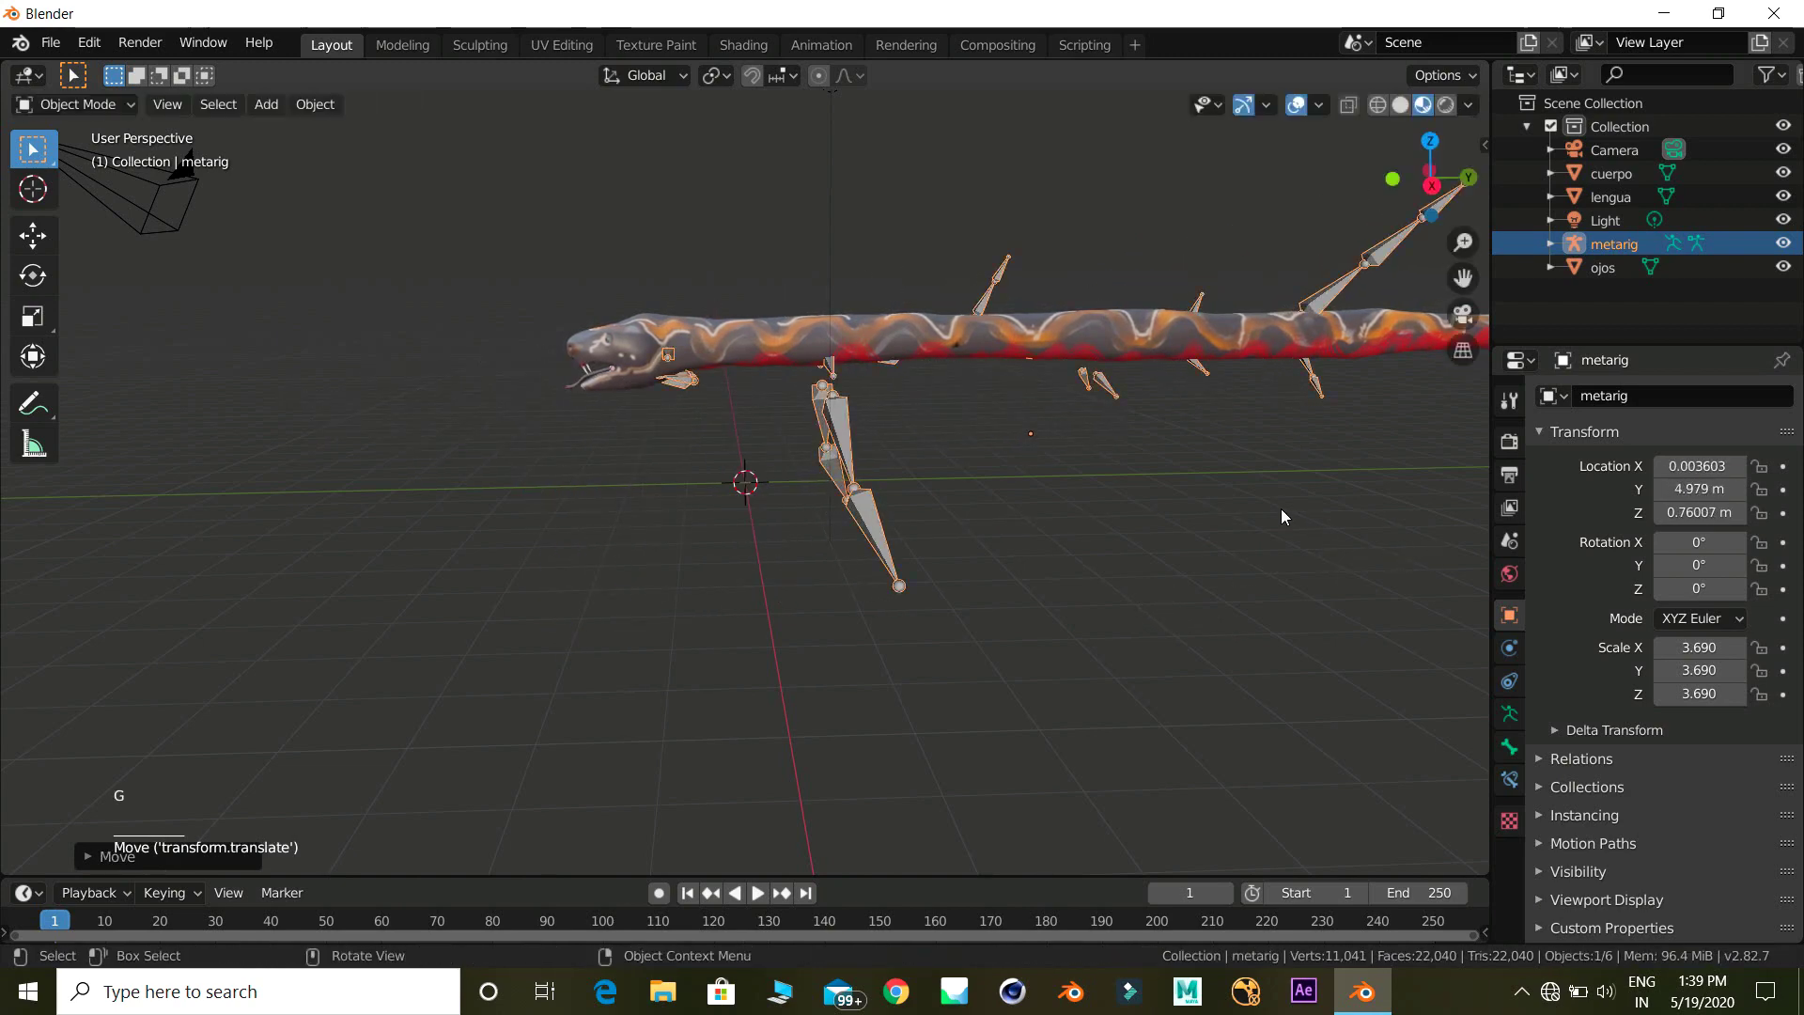
key("s")
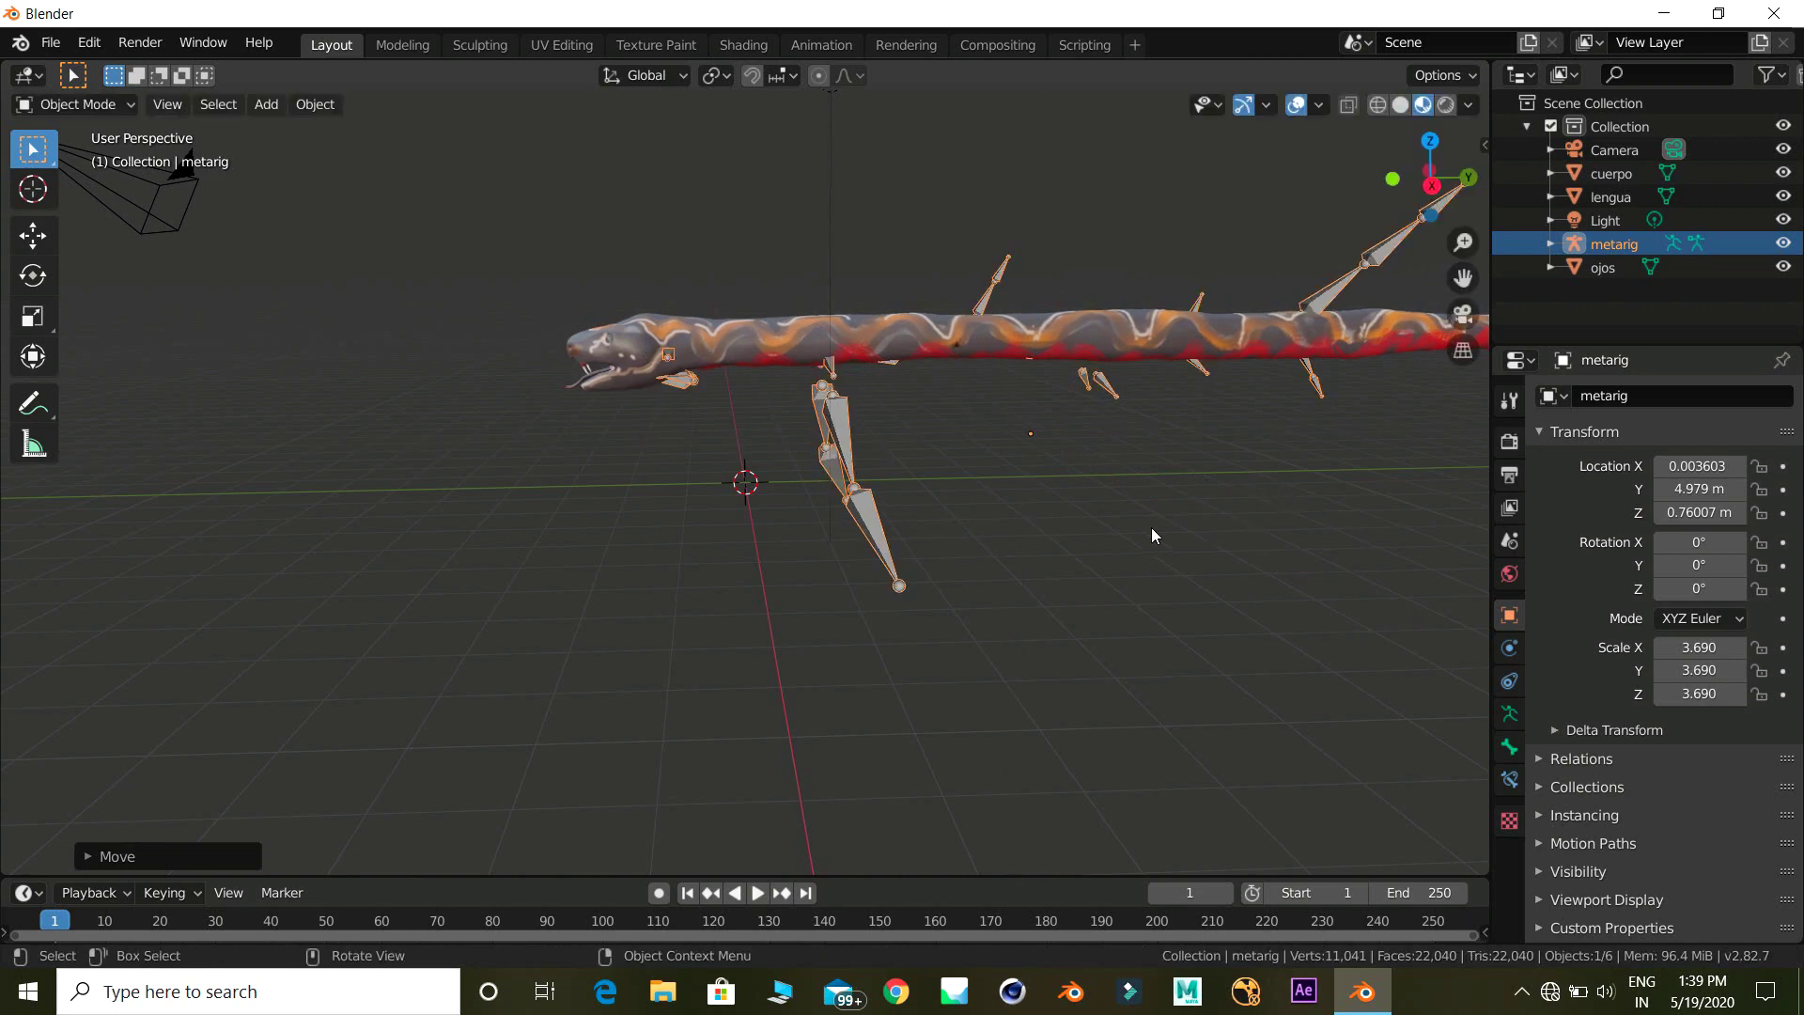
Enable In Front in the armature's Viewport Display so bones show through the snake mesh
middle_click(1033, 533)
left_click(1547, 718)
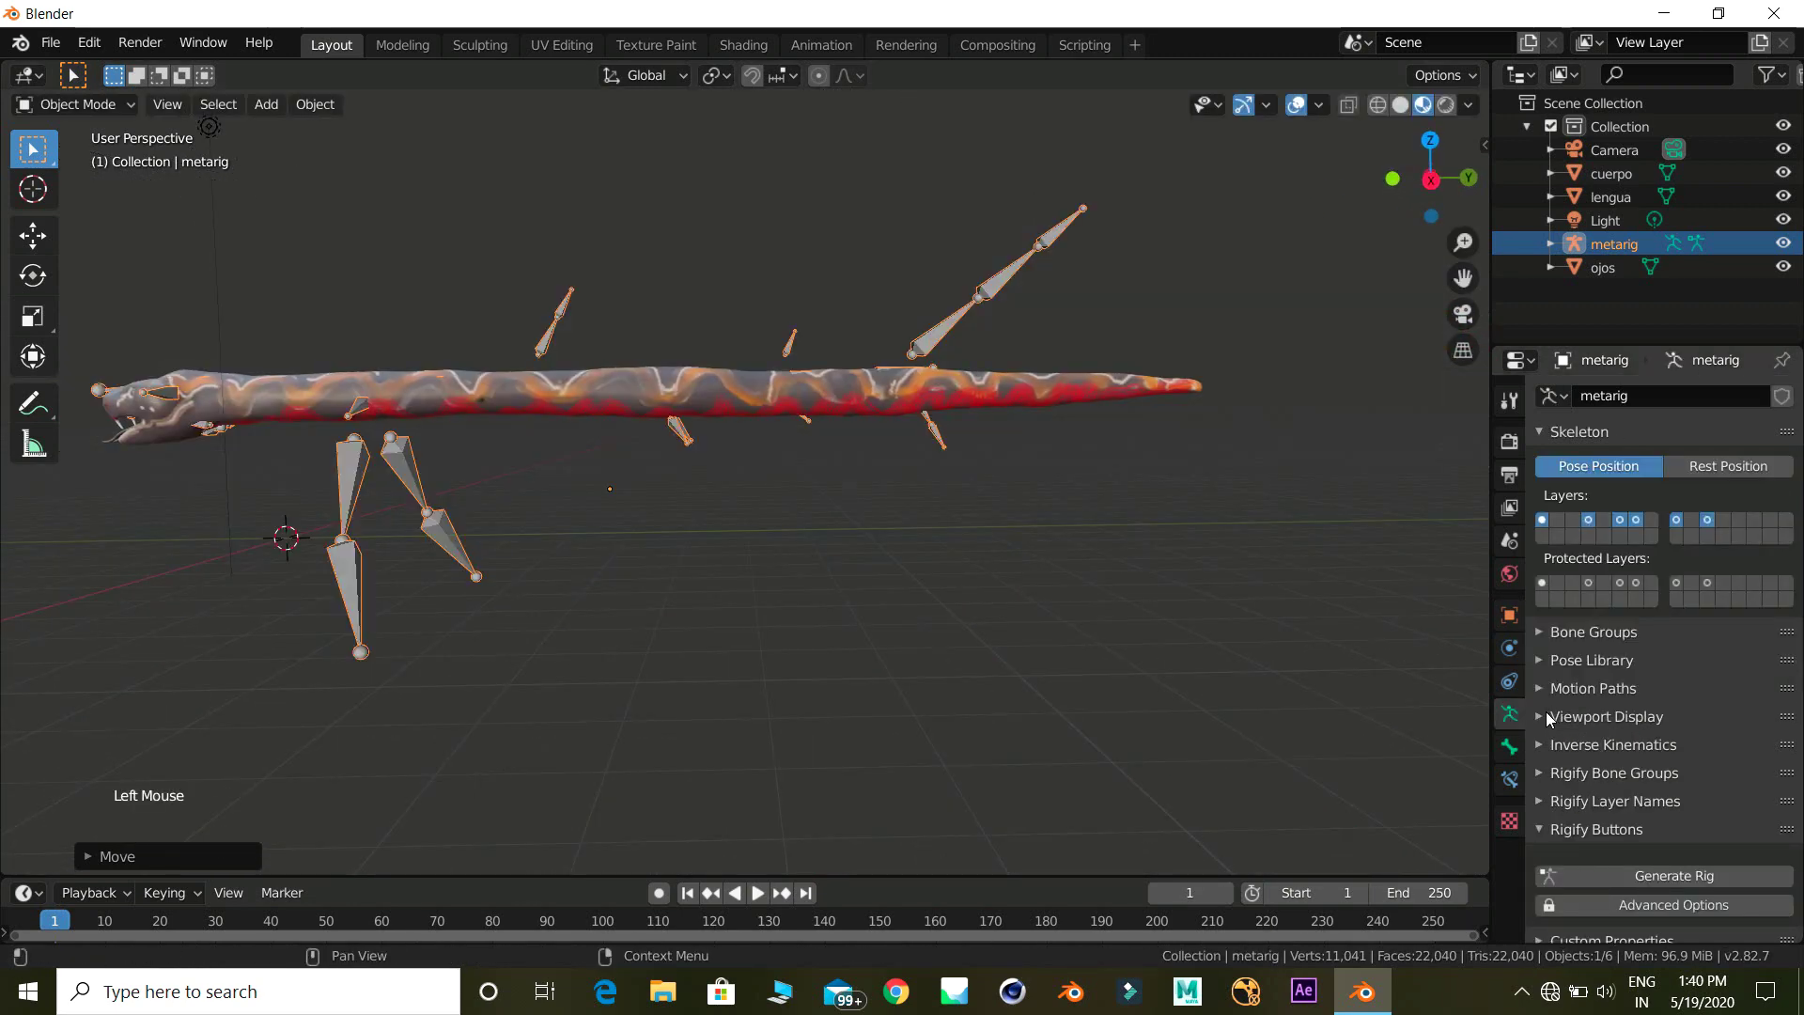
left_click(1556, 721)
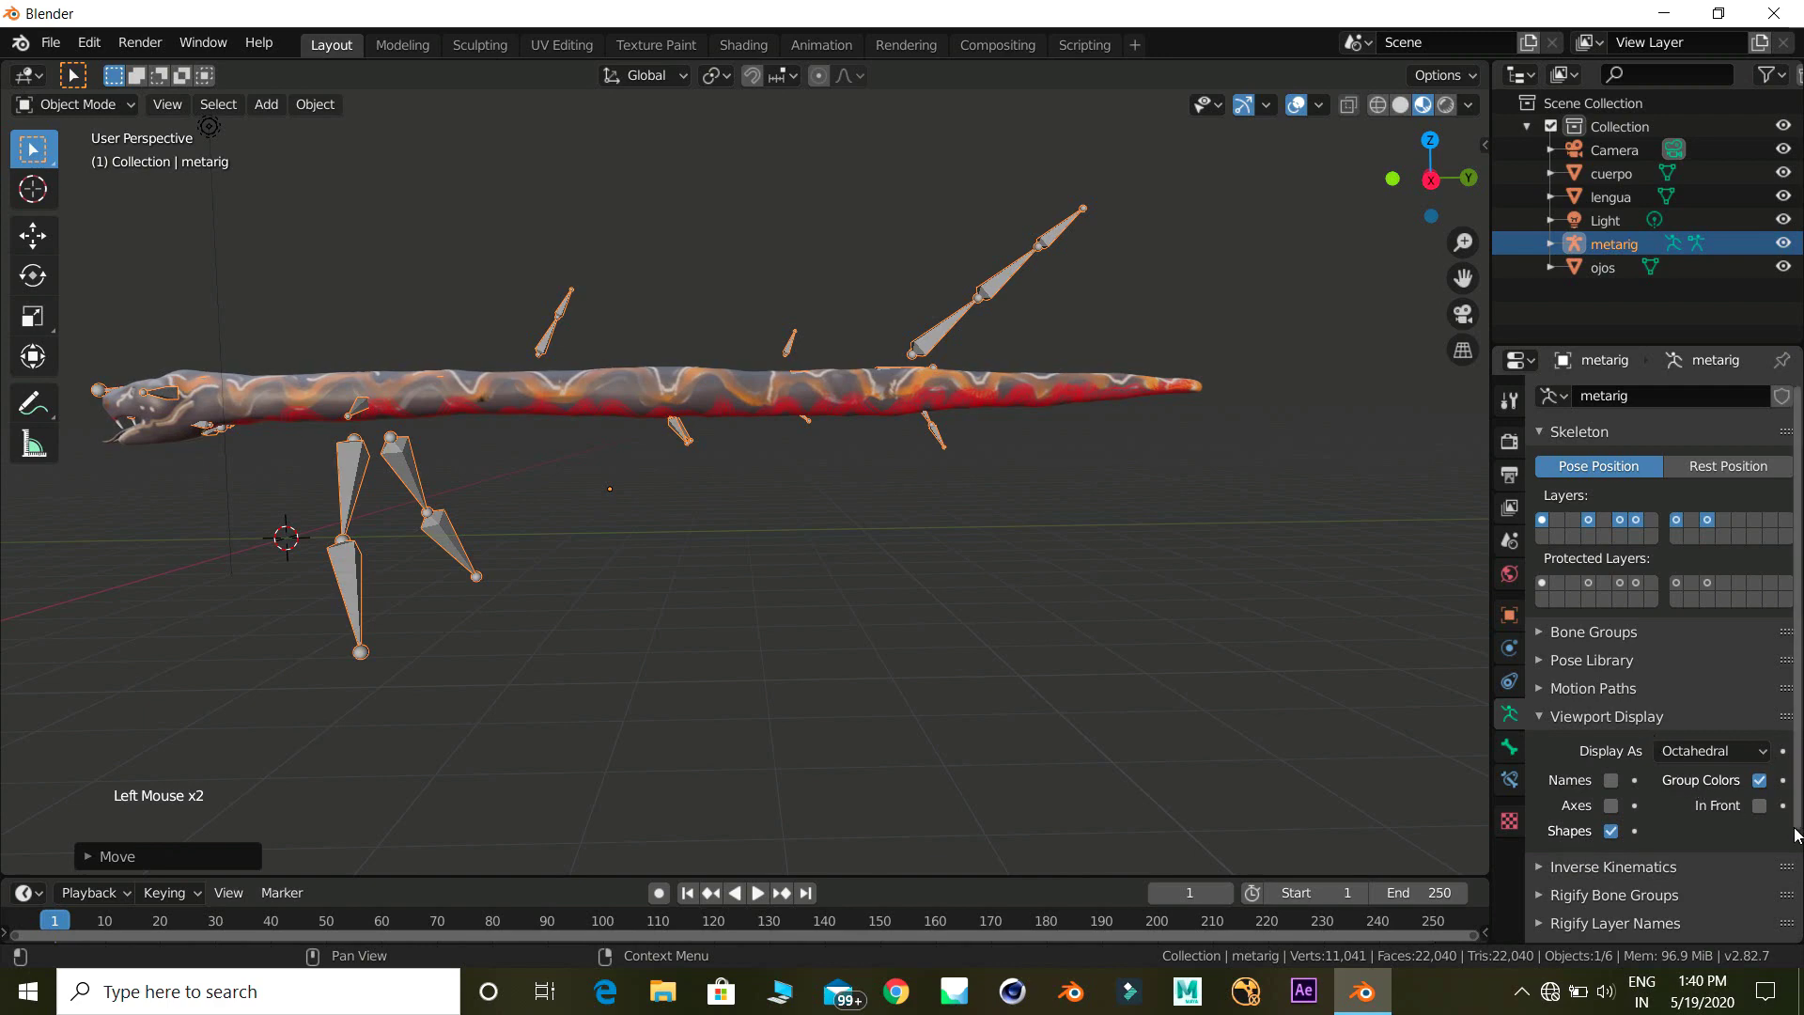
left_click(1772, 813)
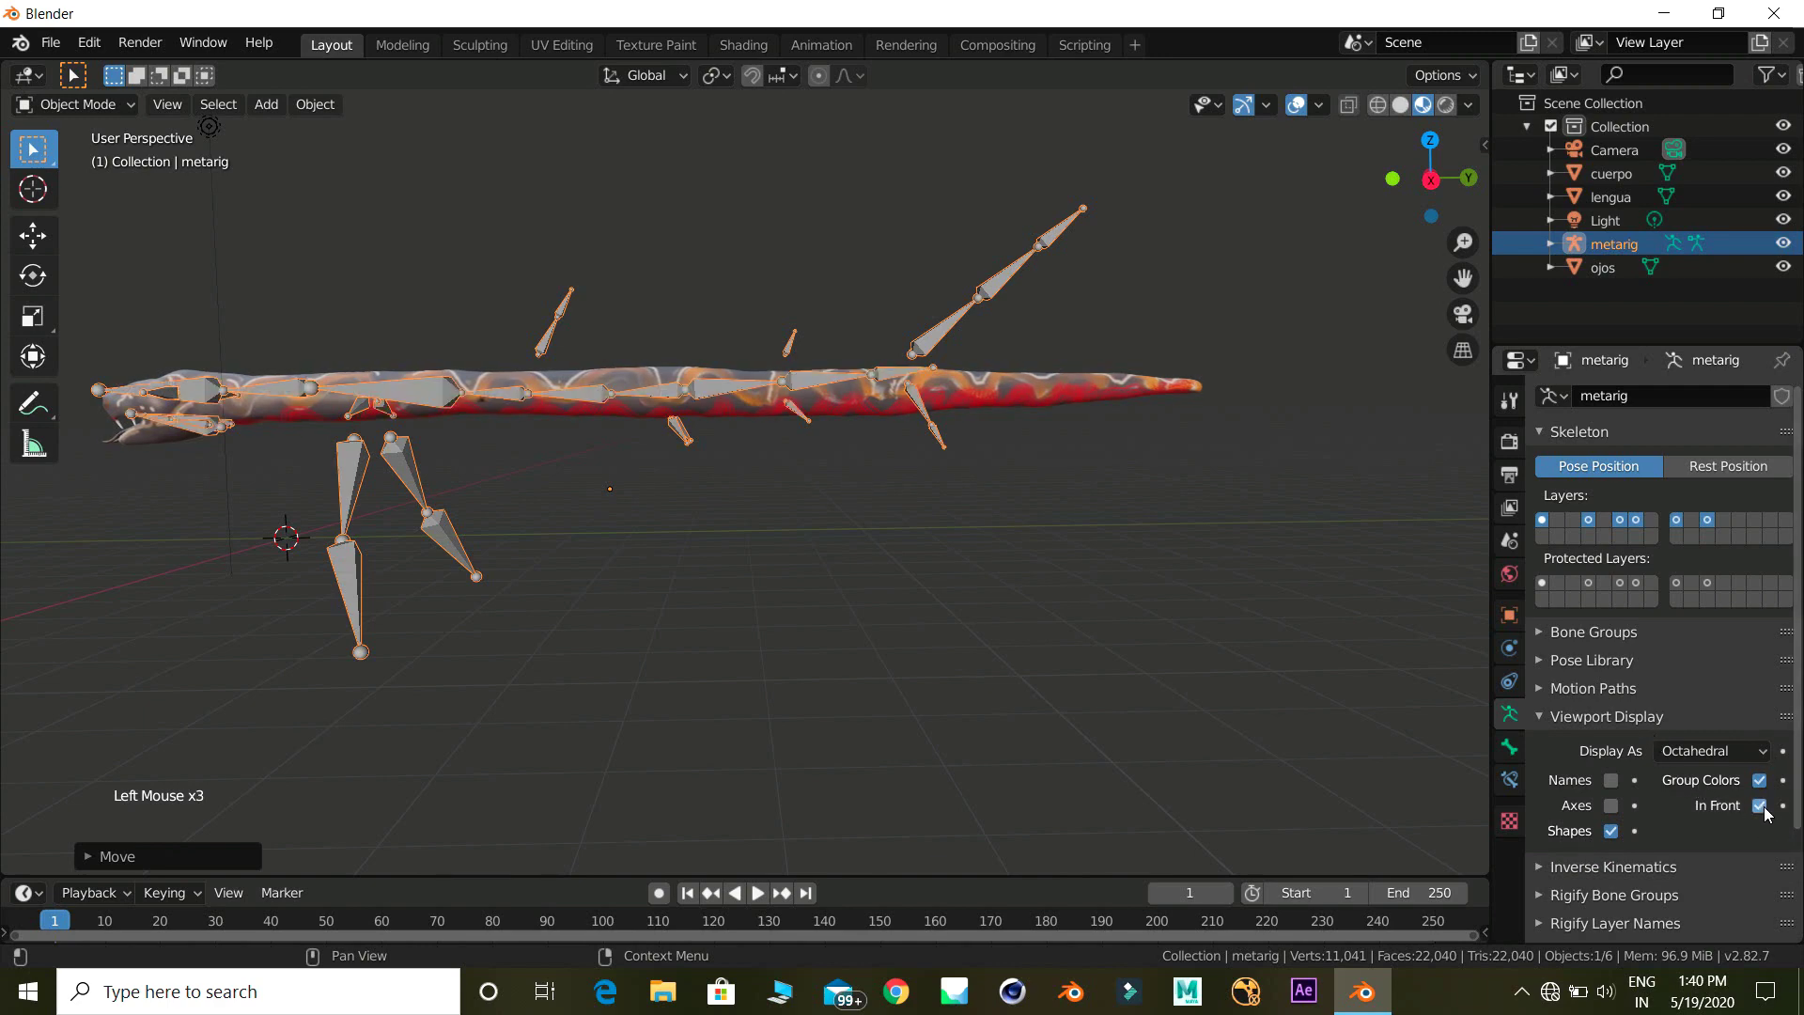
middle_click(593, 362)
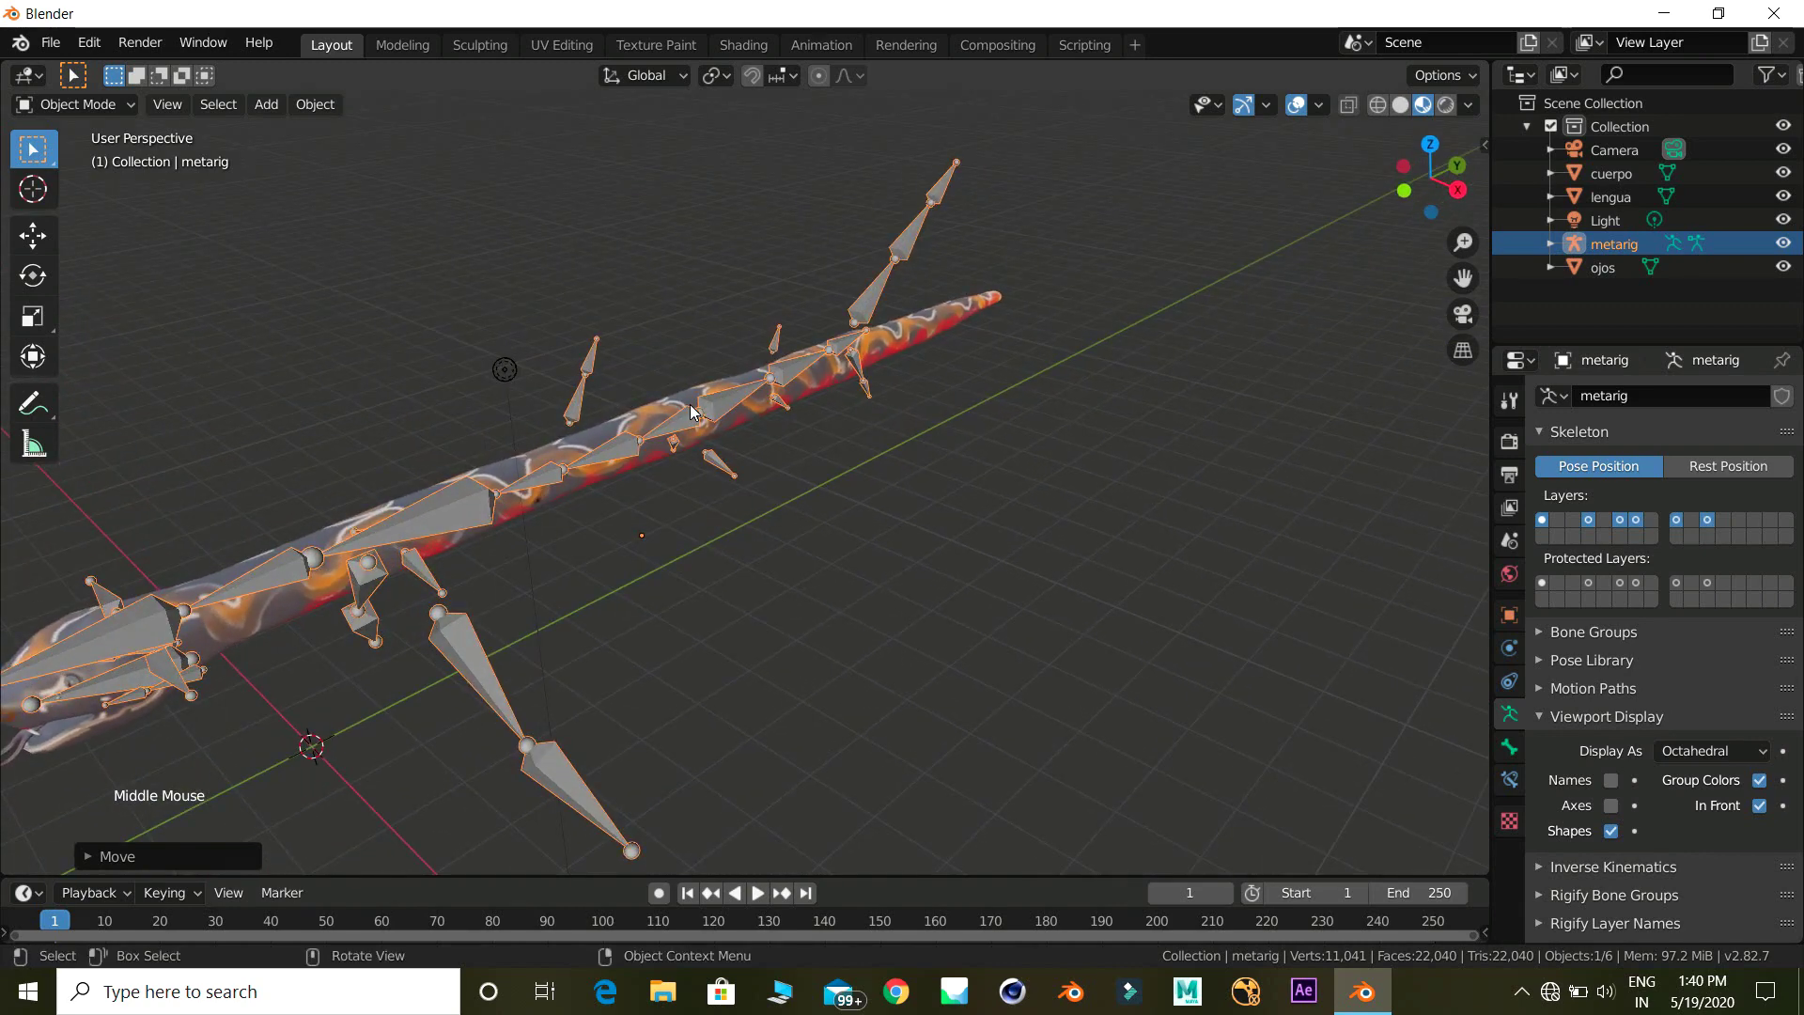
middle_click(499, 483)
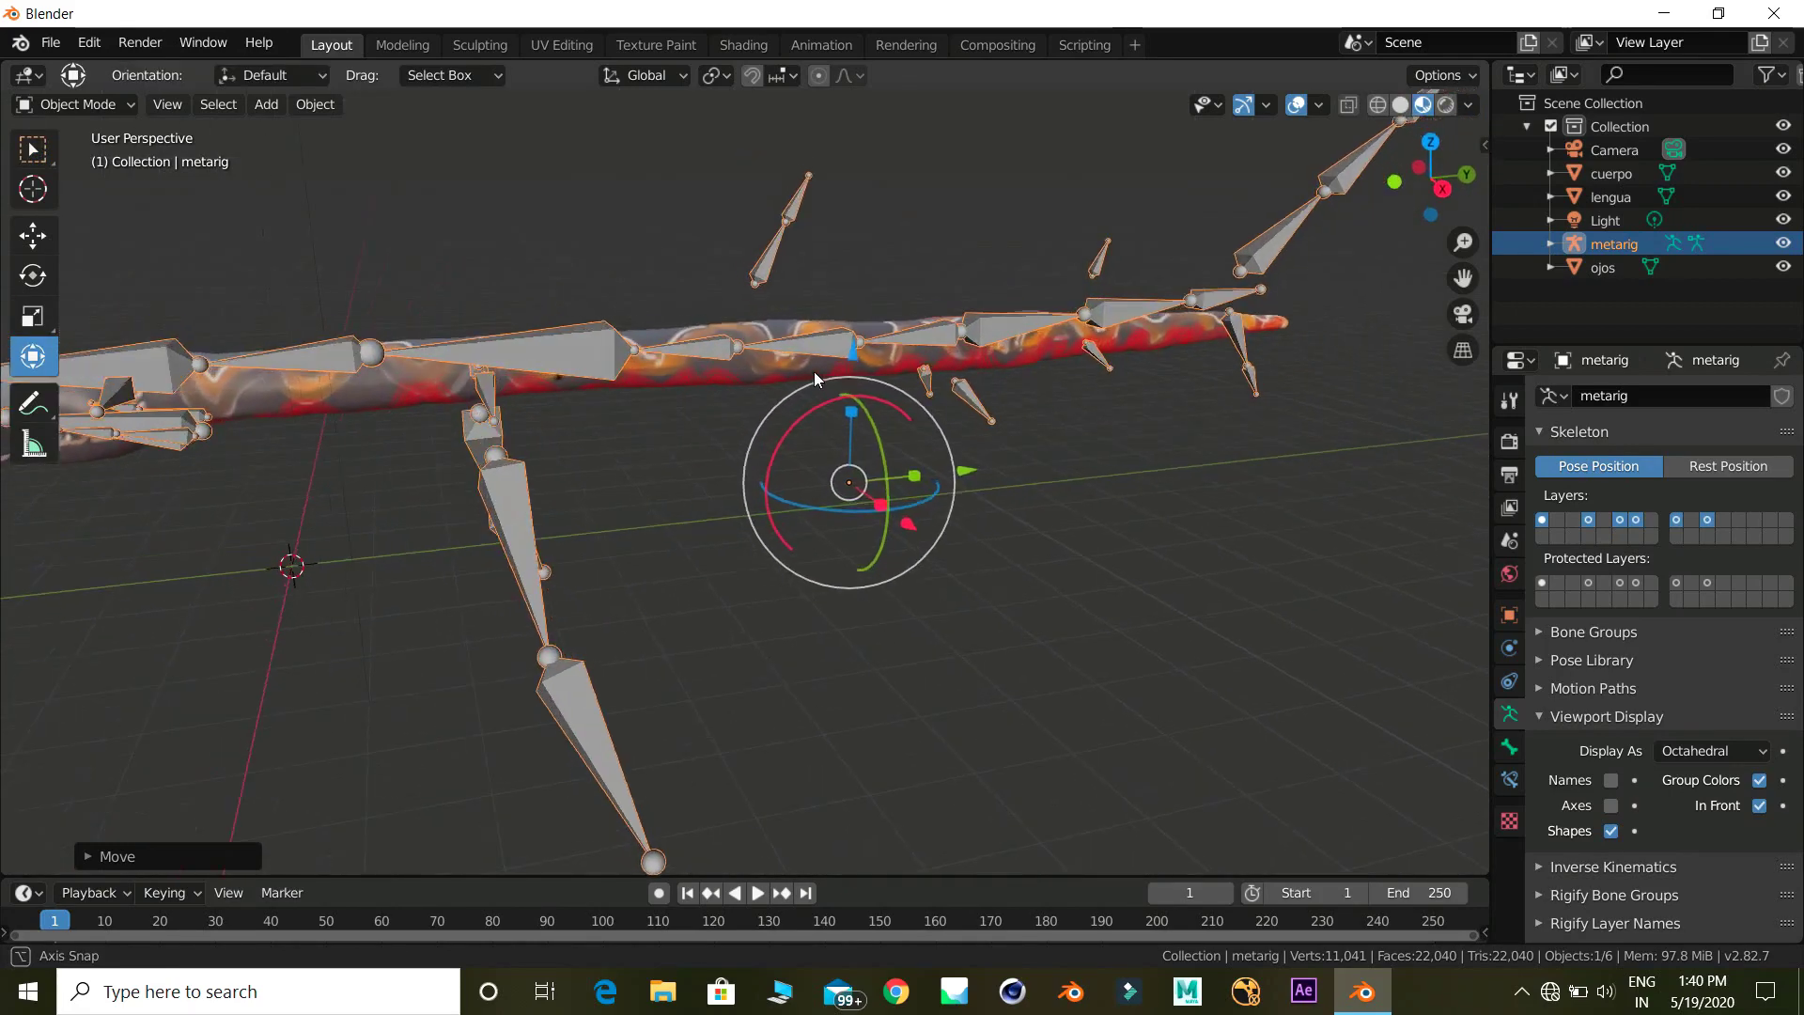
In Edit Mode, remove the fin bones and shrink the head bones to fit the snake's head
left_click(97, 112)
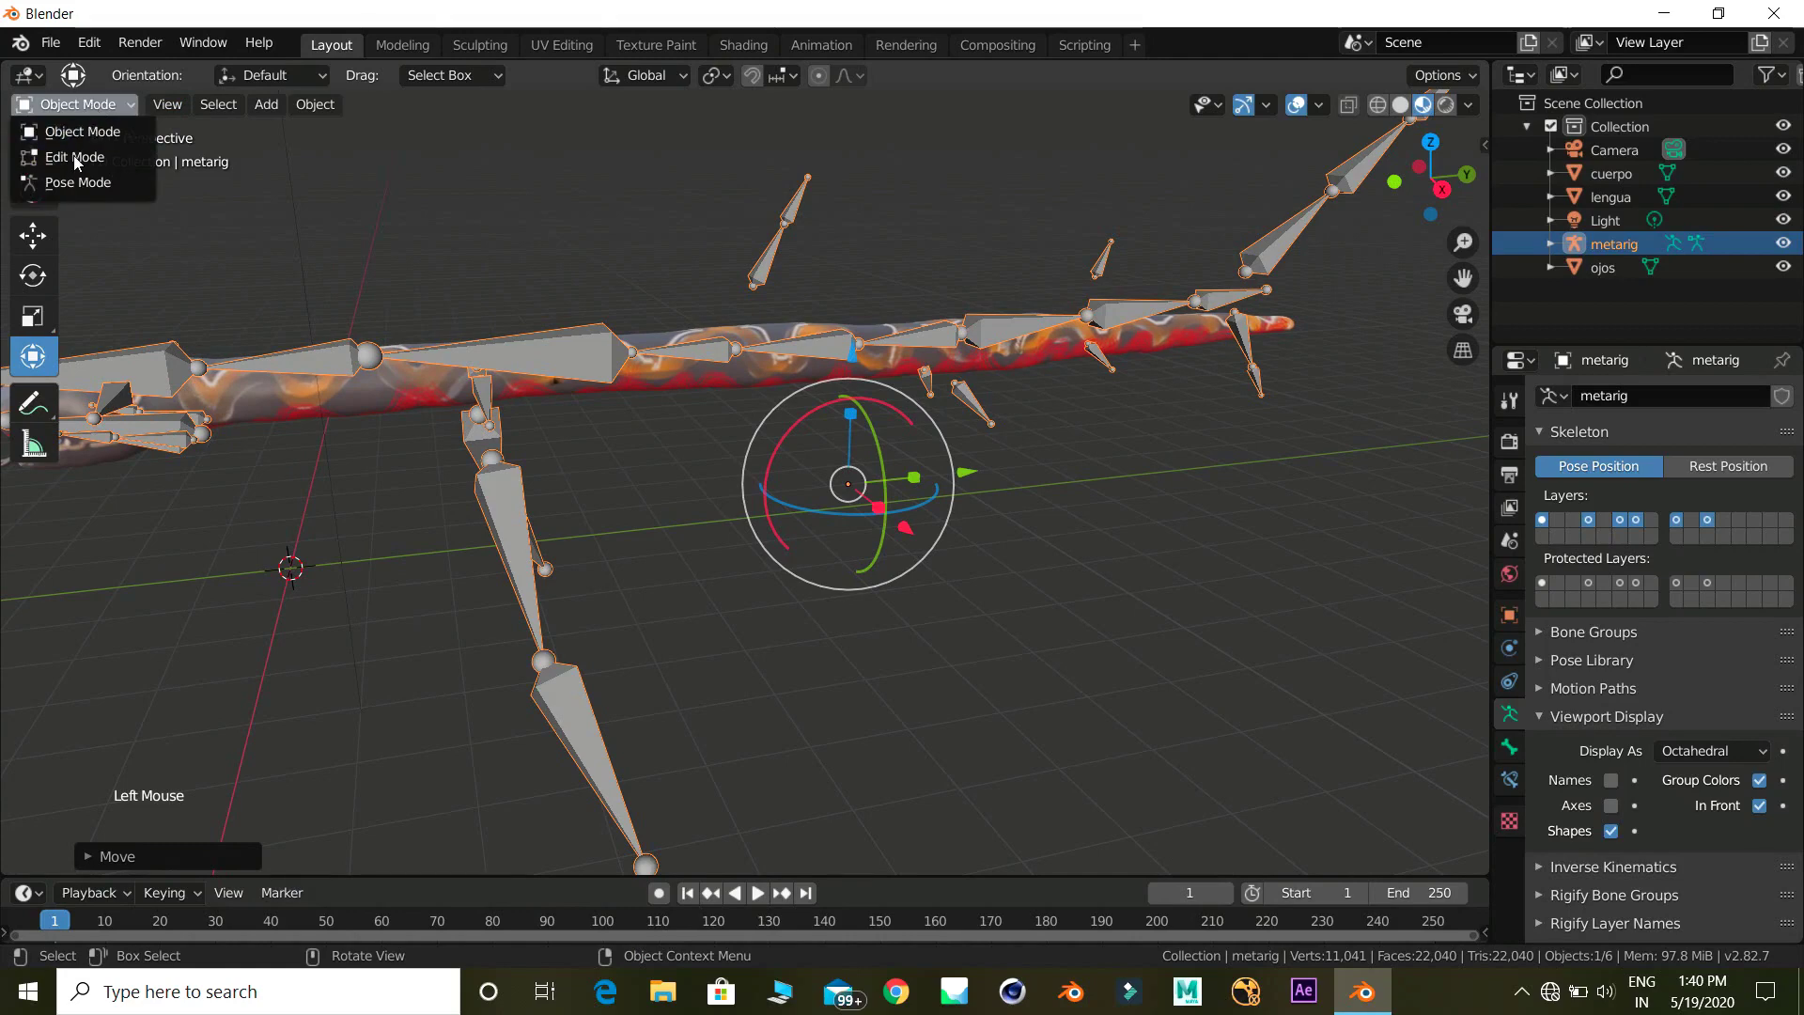
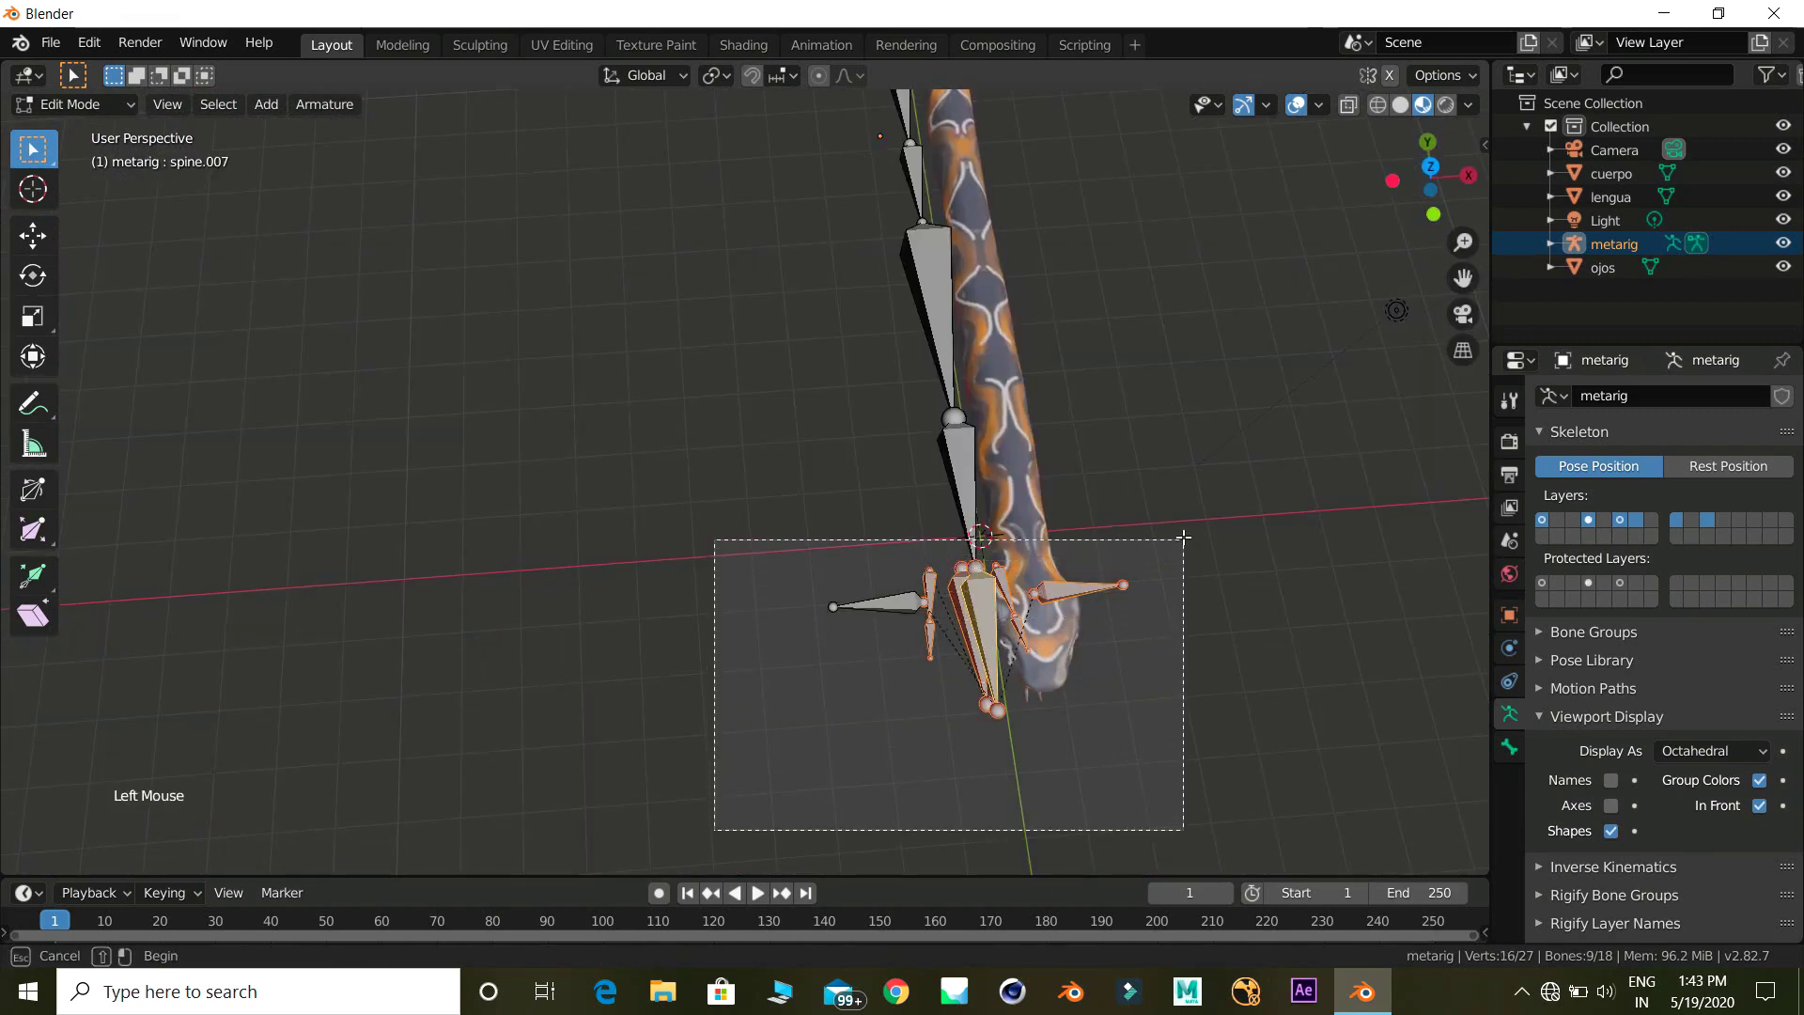
key("s")
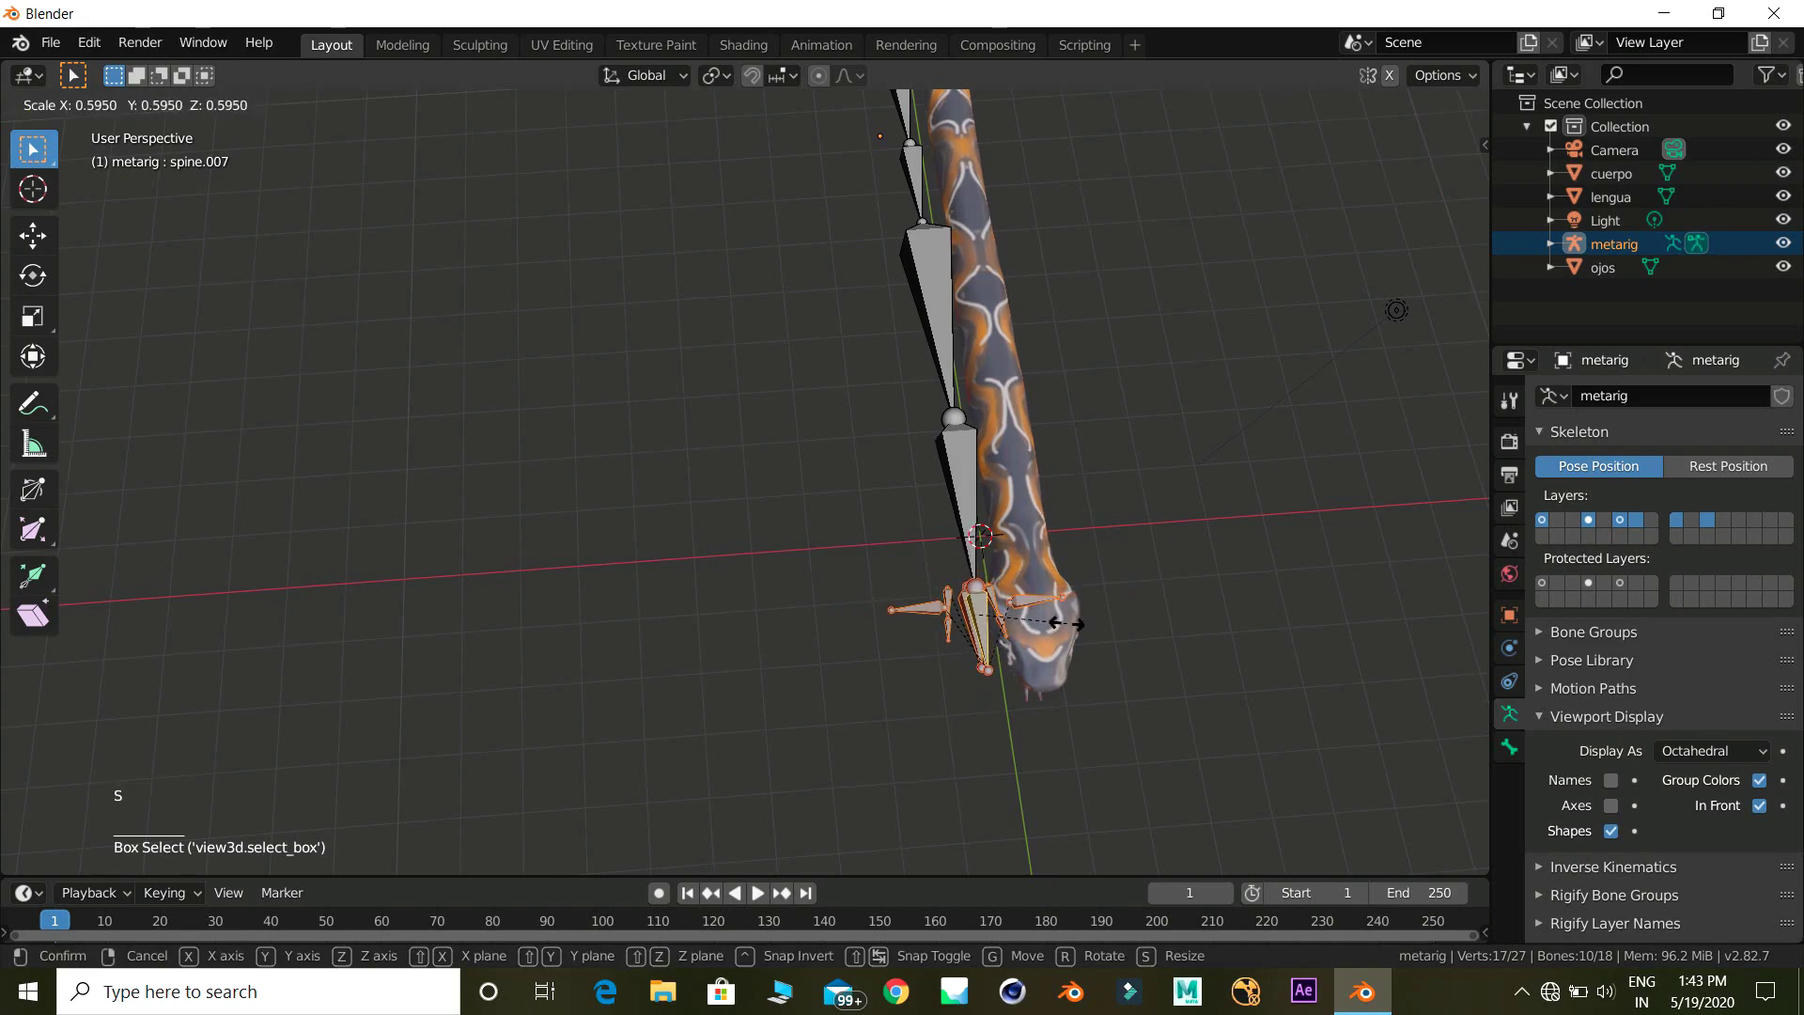
middle_click(1067, 612)
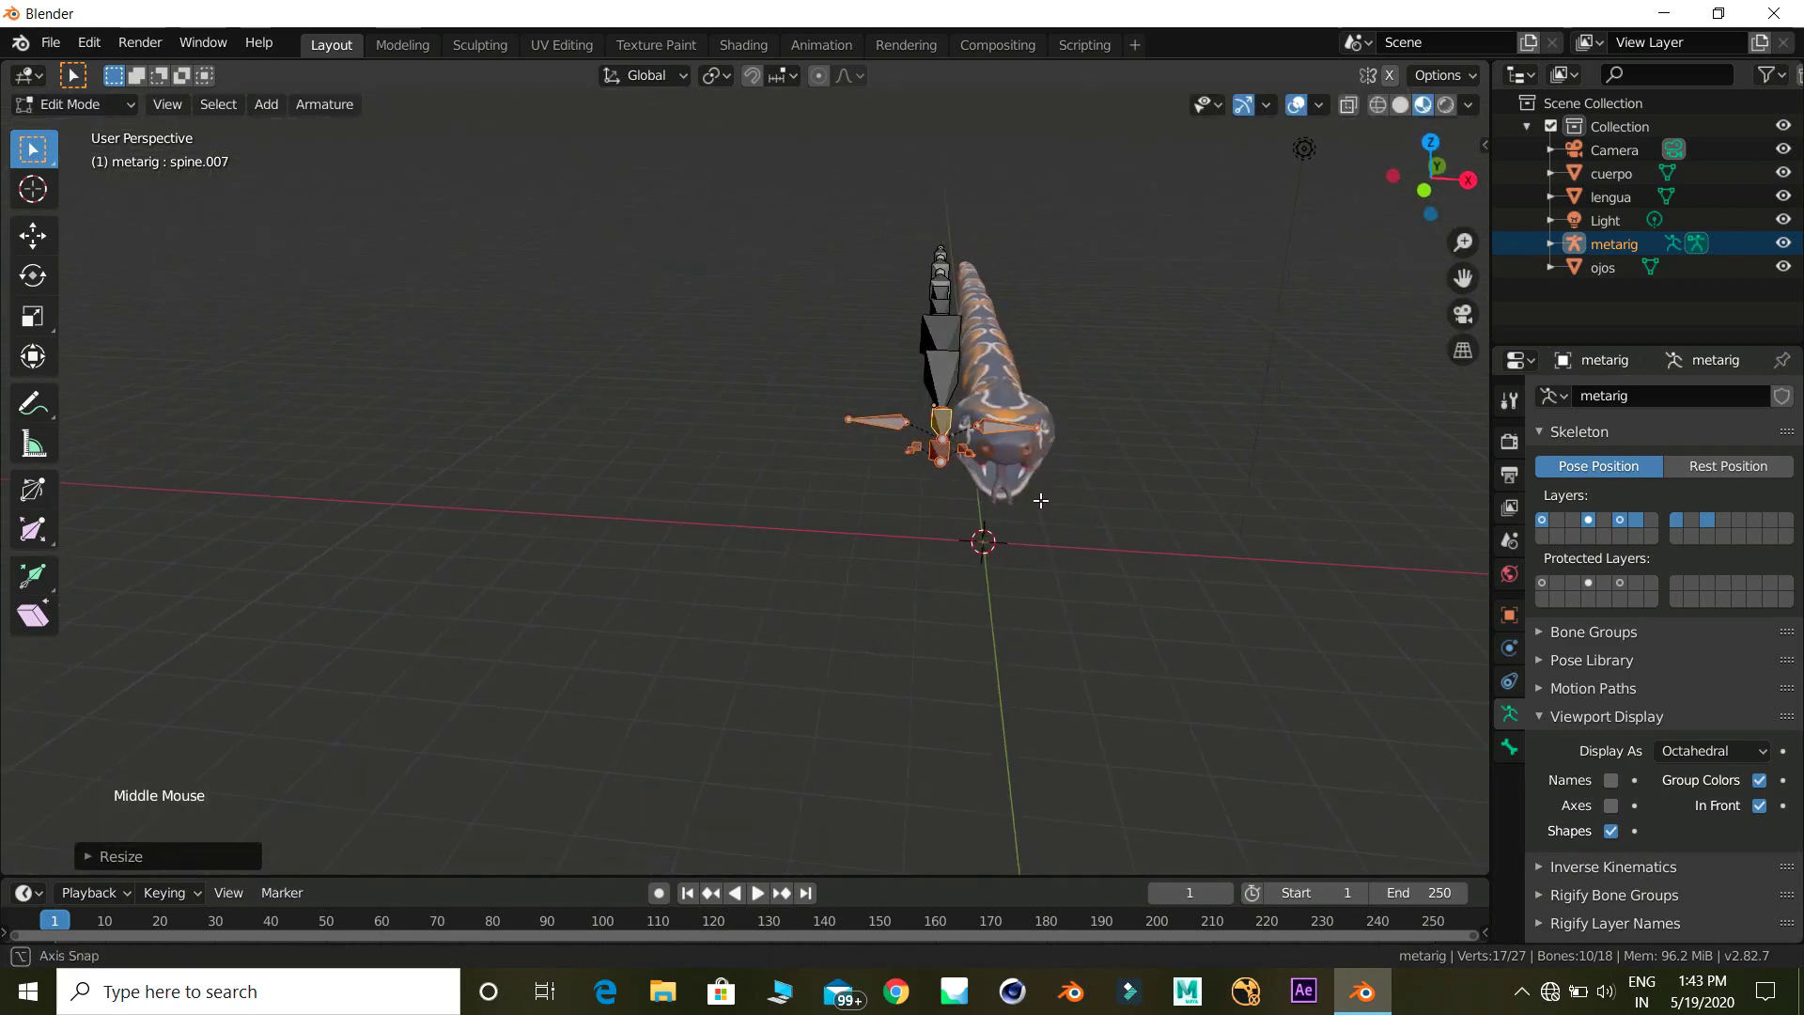
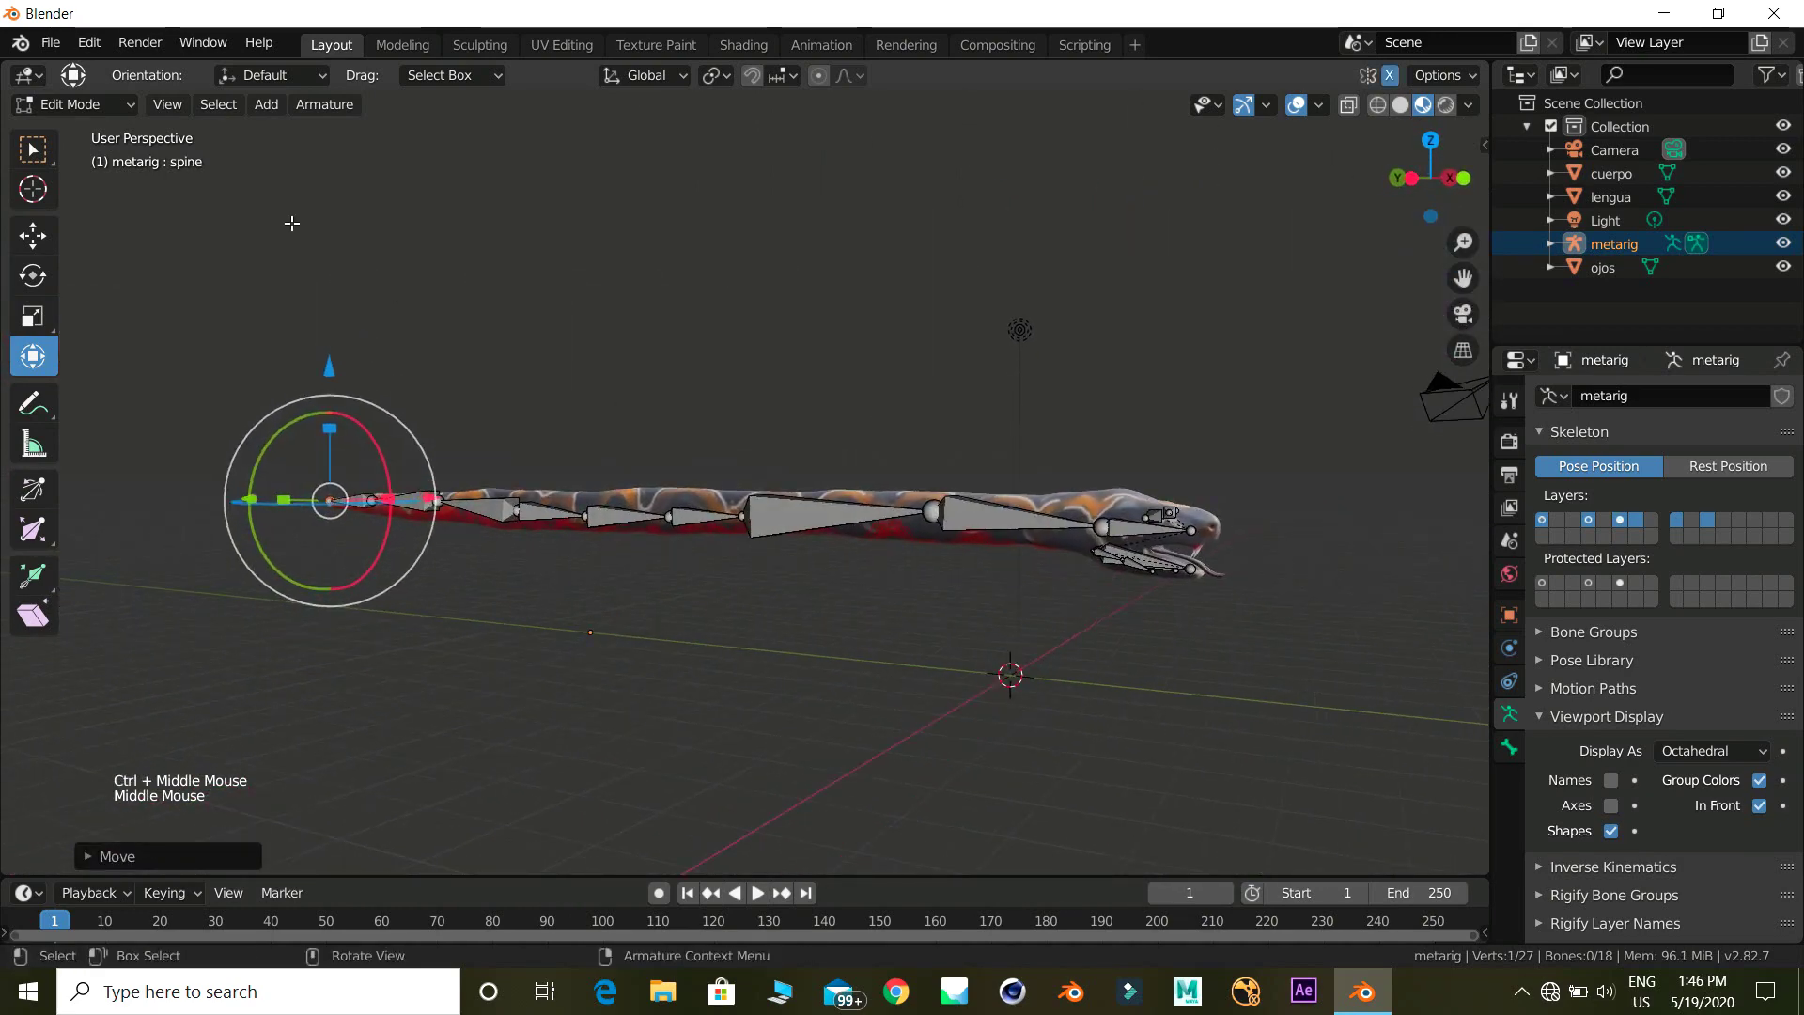
Back in Object Mode, generate the Rigify control rig from the fitted meta-rig
left_click(76, 100)
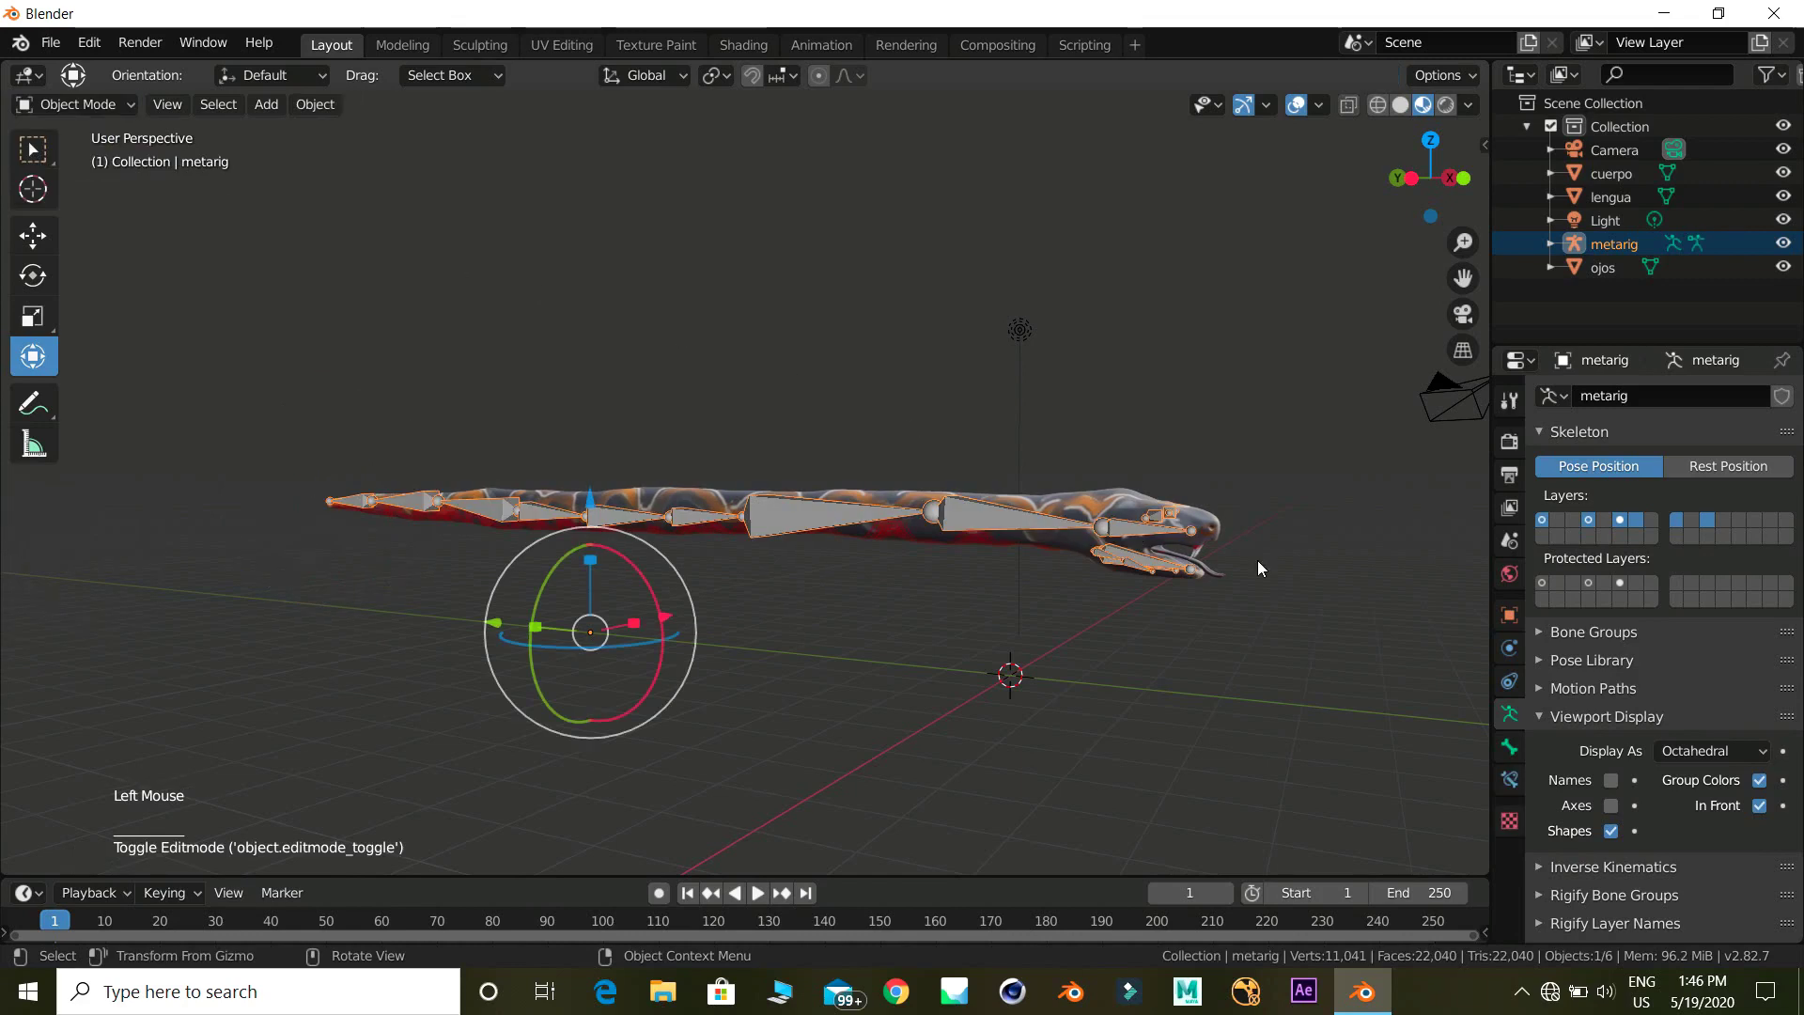
middle_click(1622, 745)
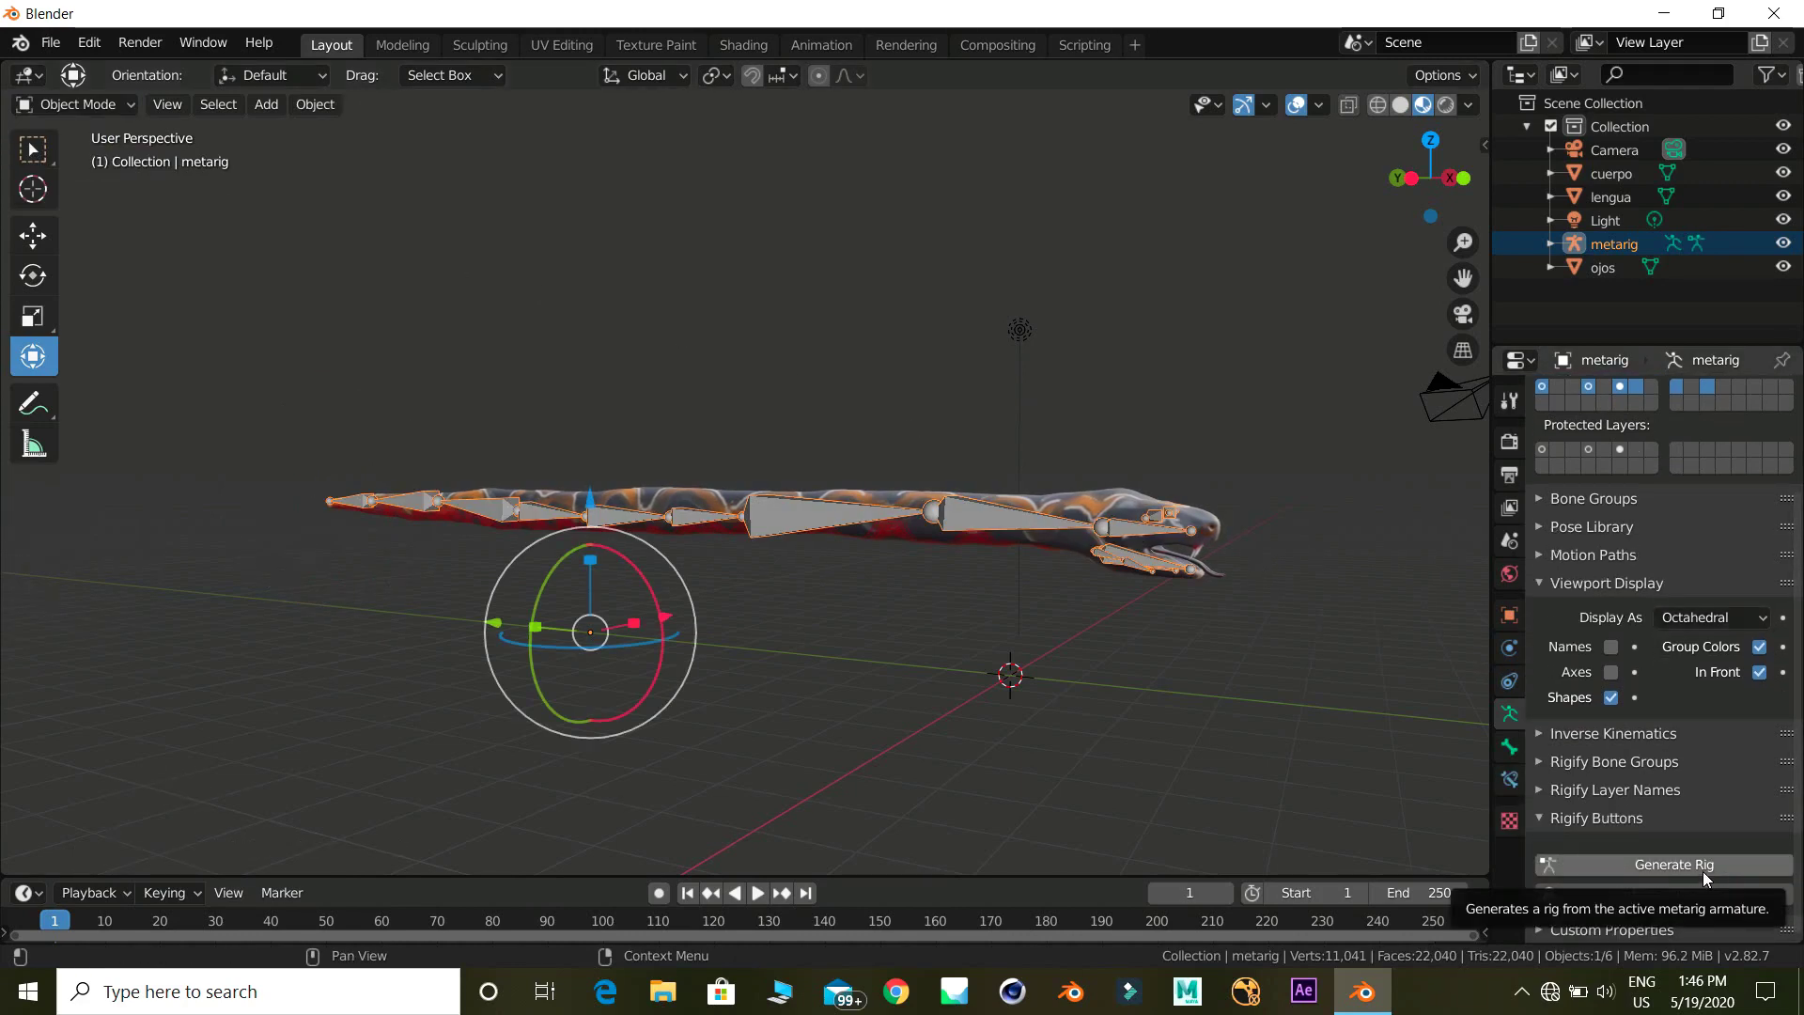
left_click(1689, 865)
middle_click(1243, 679)
middle_click(1162, 678)
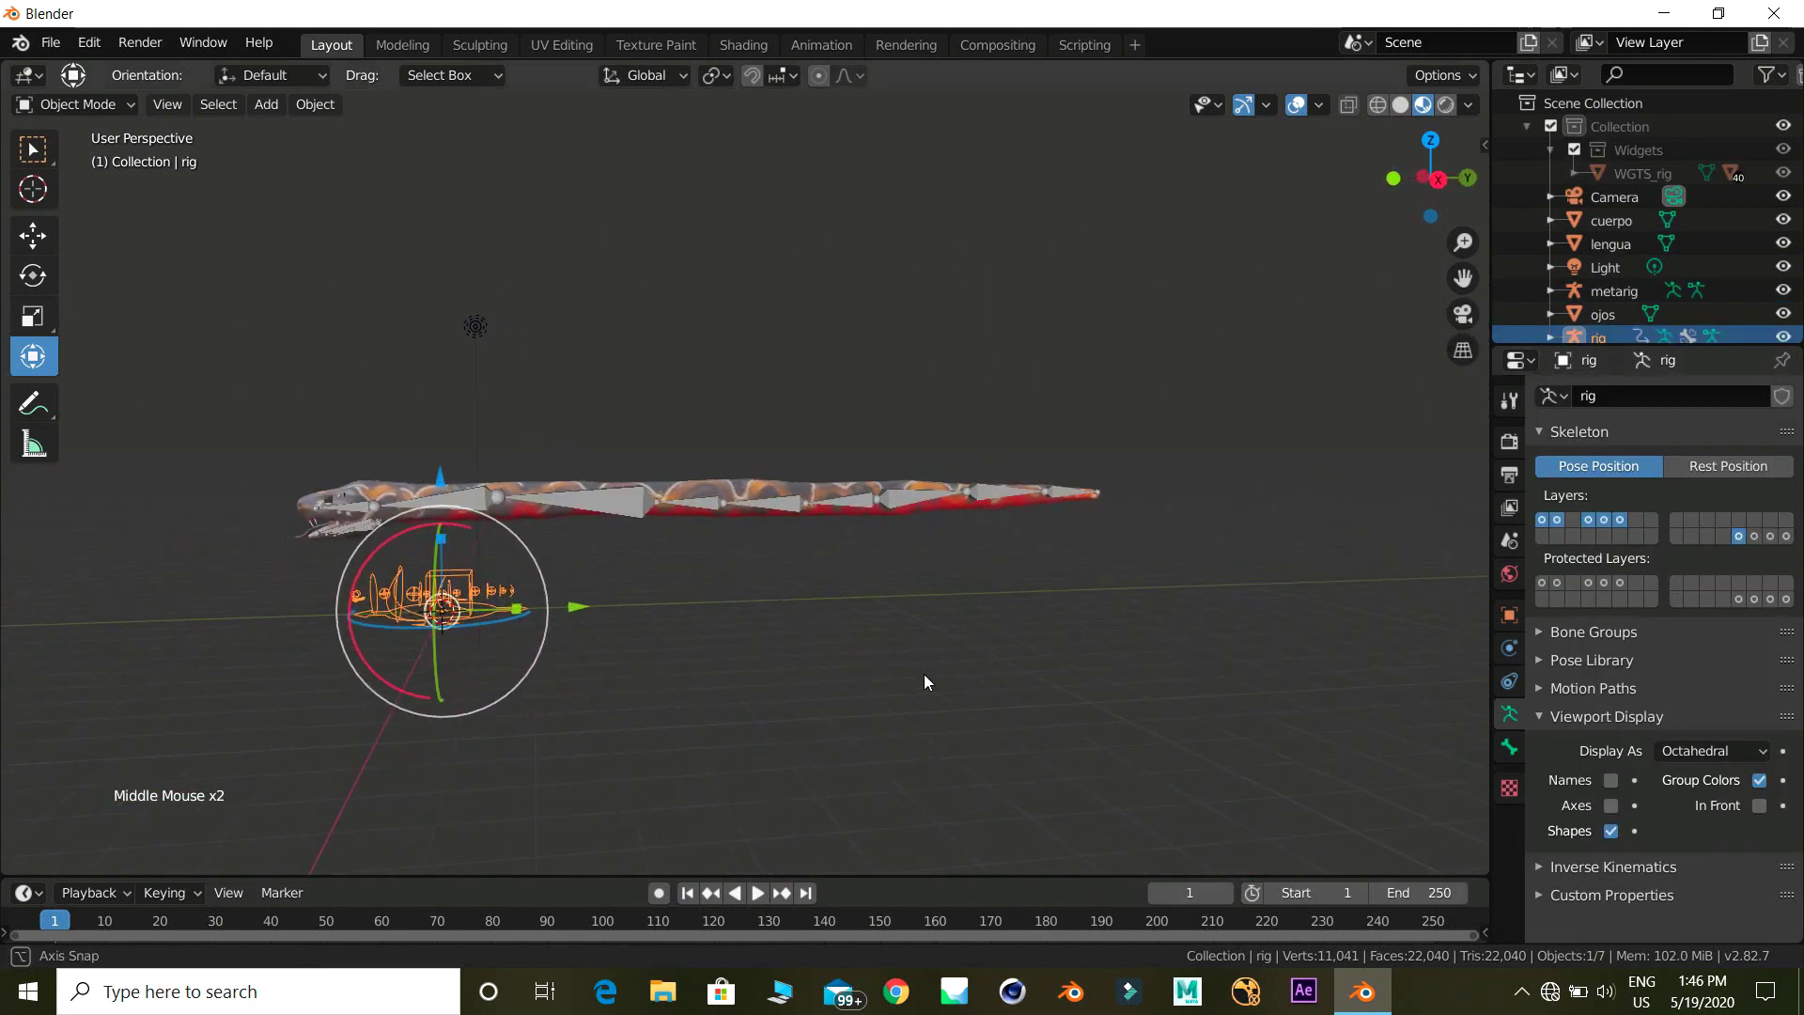
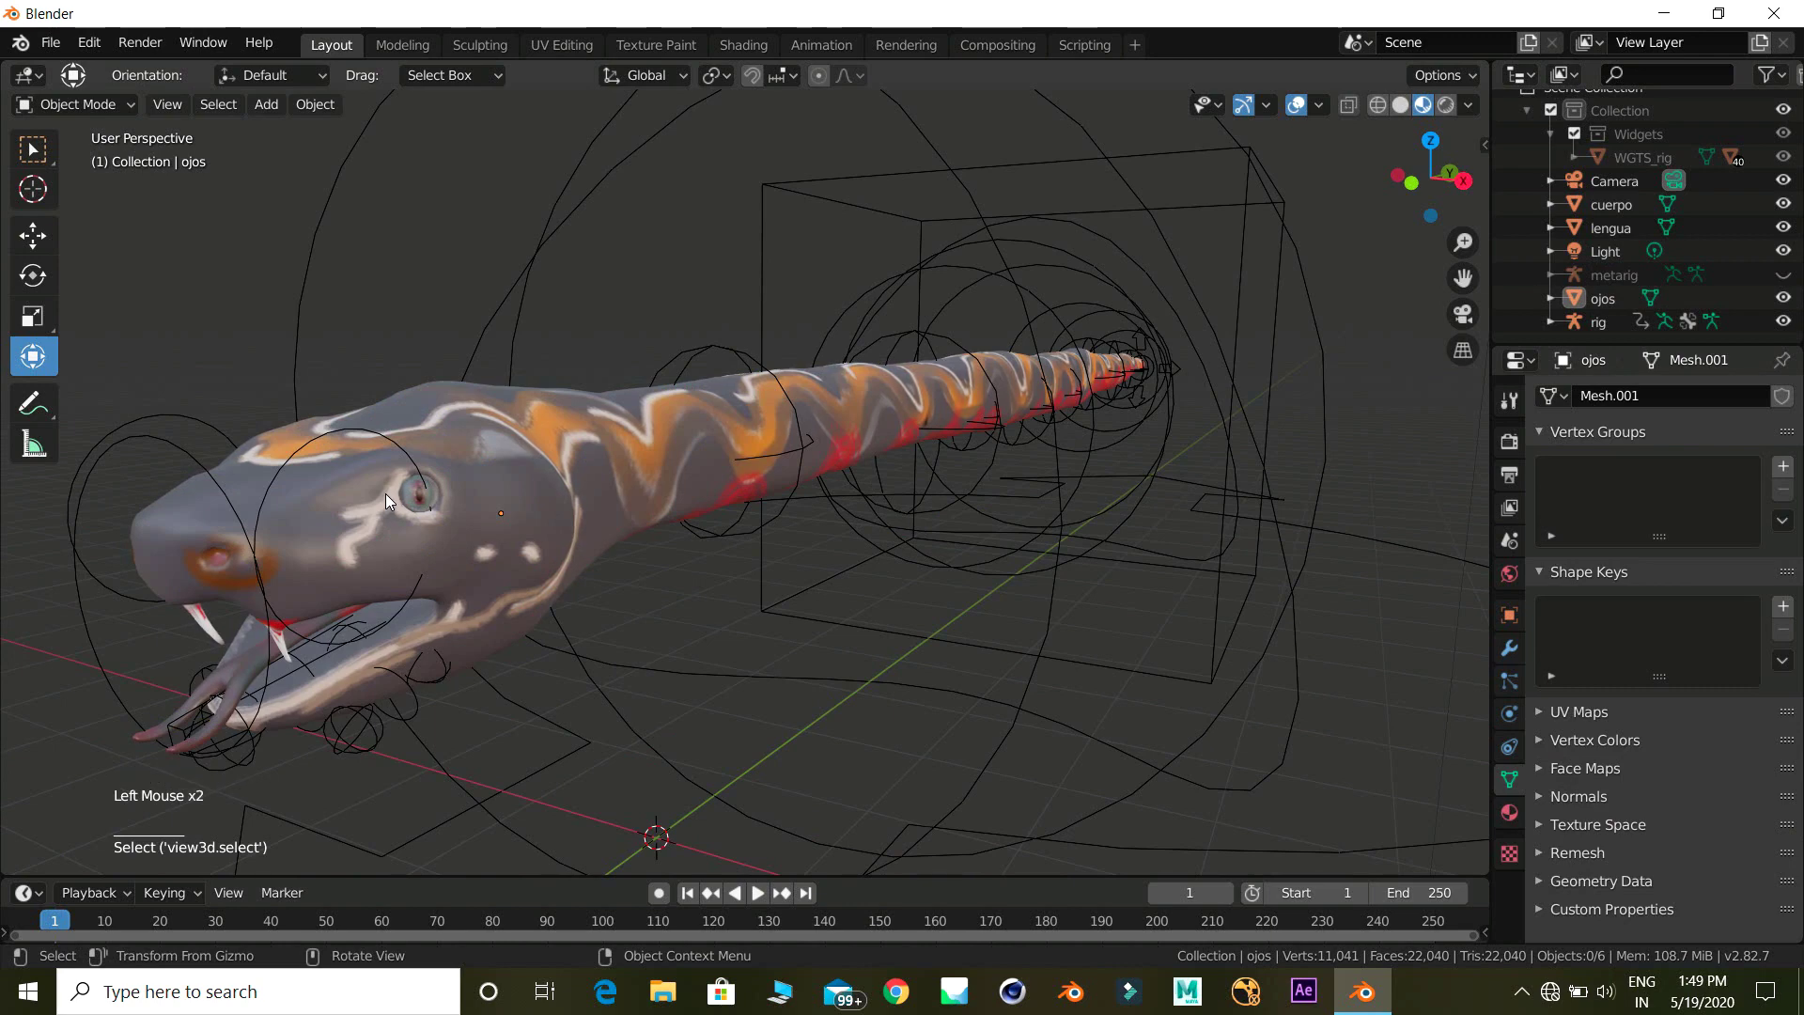
Select ojos, cuerpo, lengua then the rig, and parent them With Automatic Weights
left_click(417, 504)
left_click(314, 649)
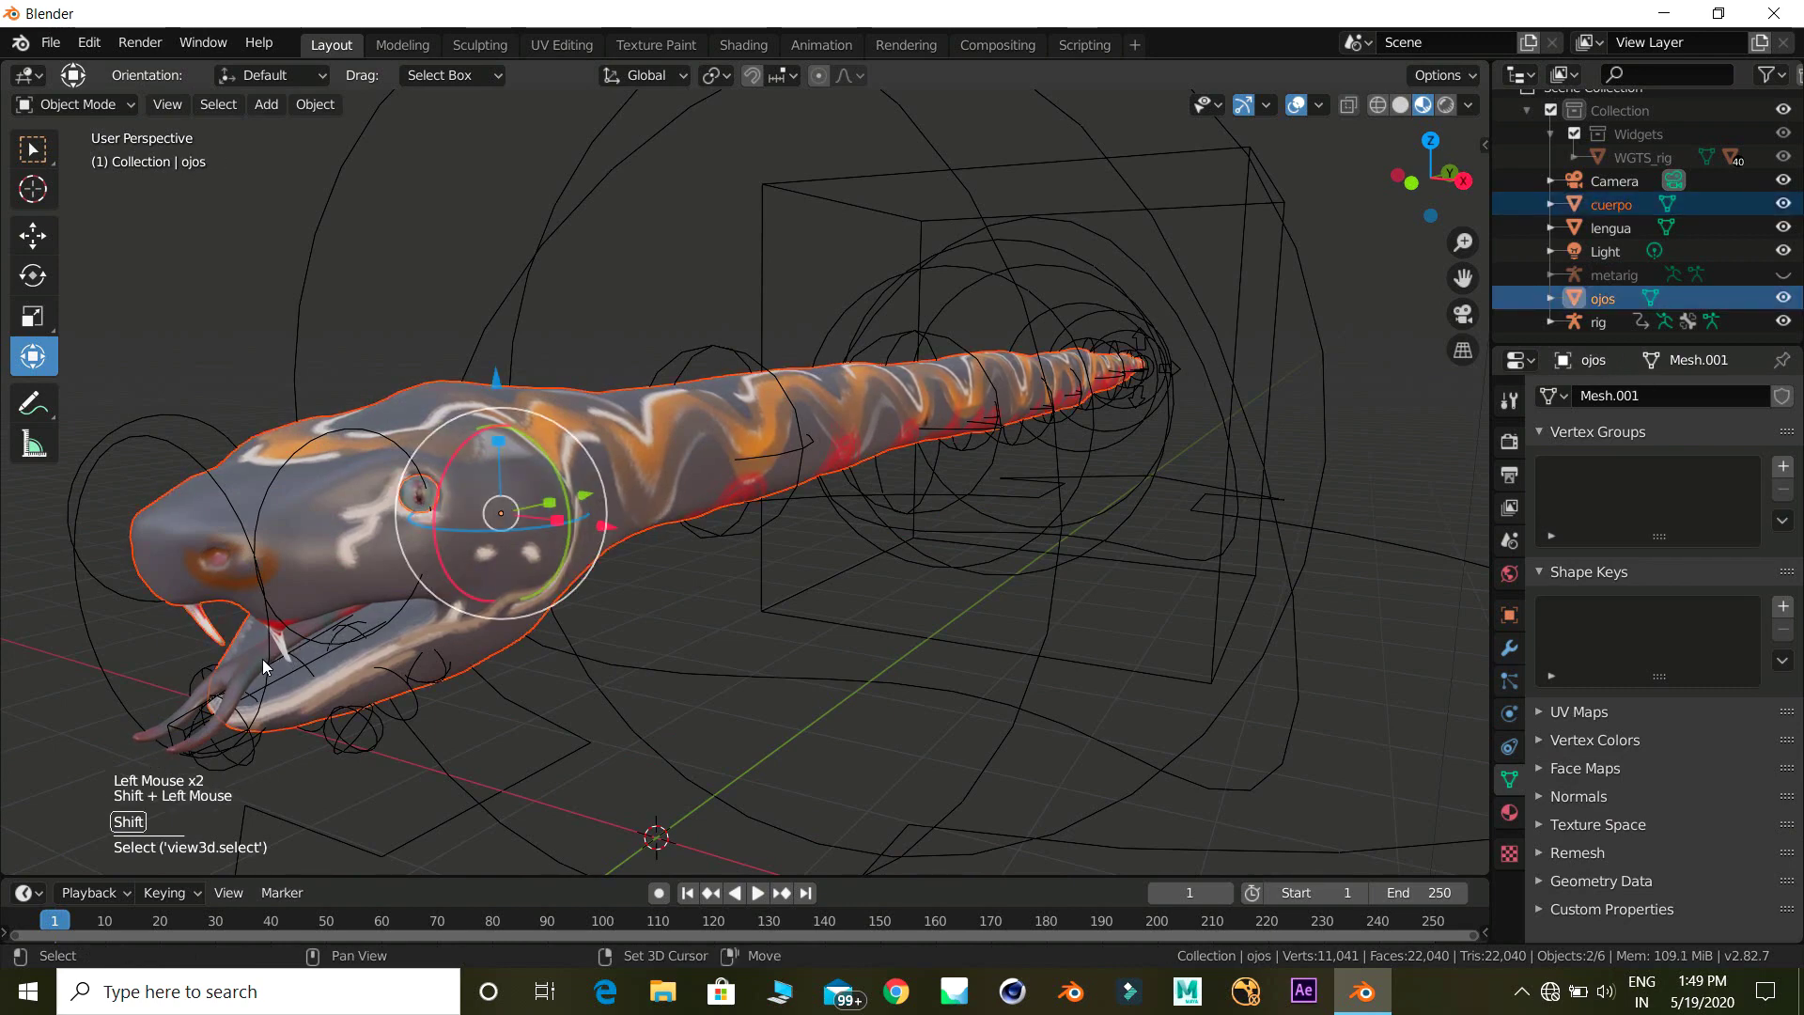
double_click(258, 671)
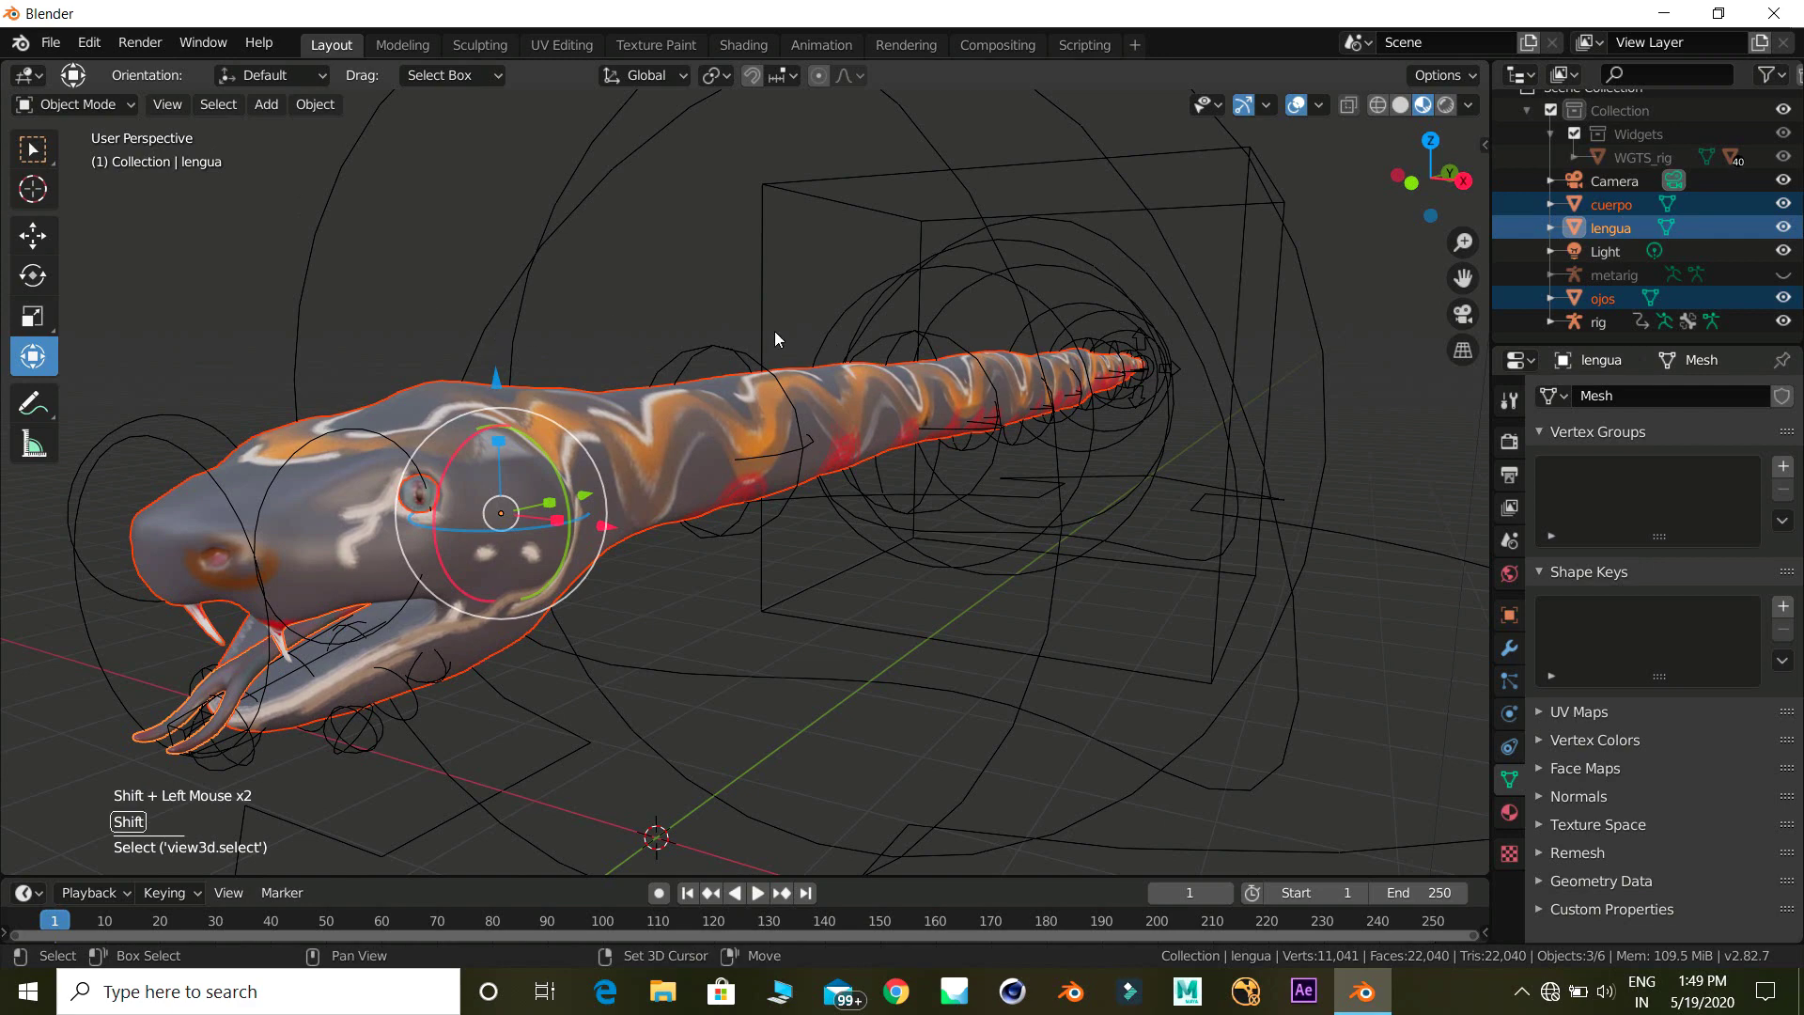
left_click(850, 338)
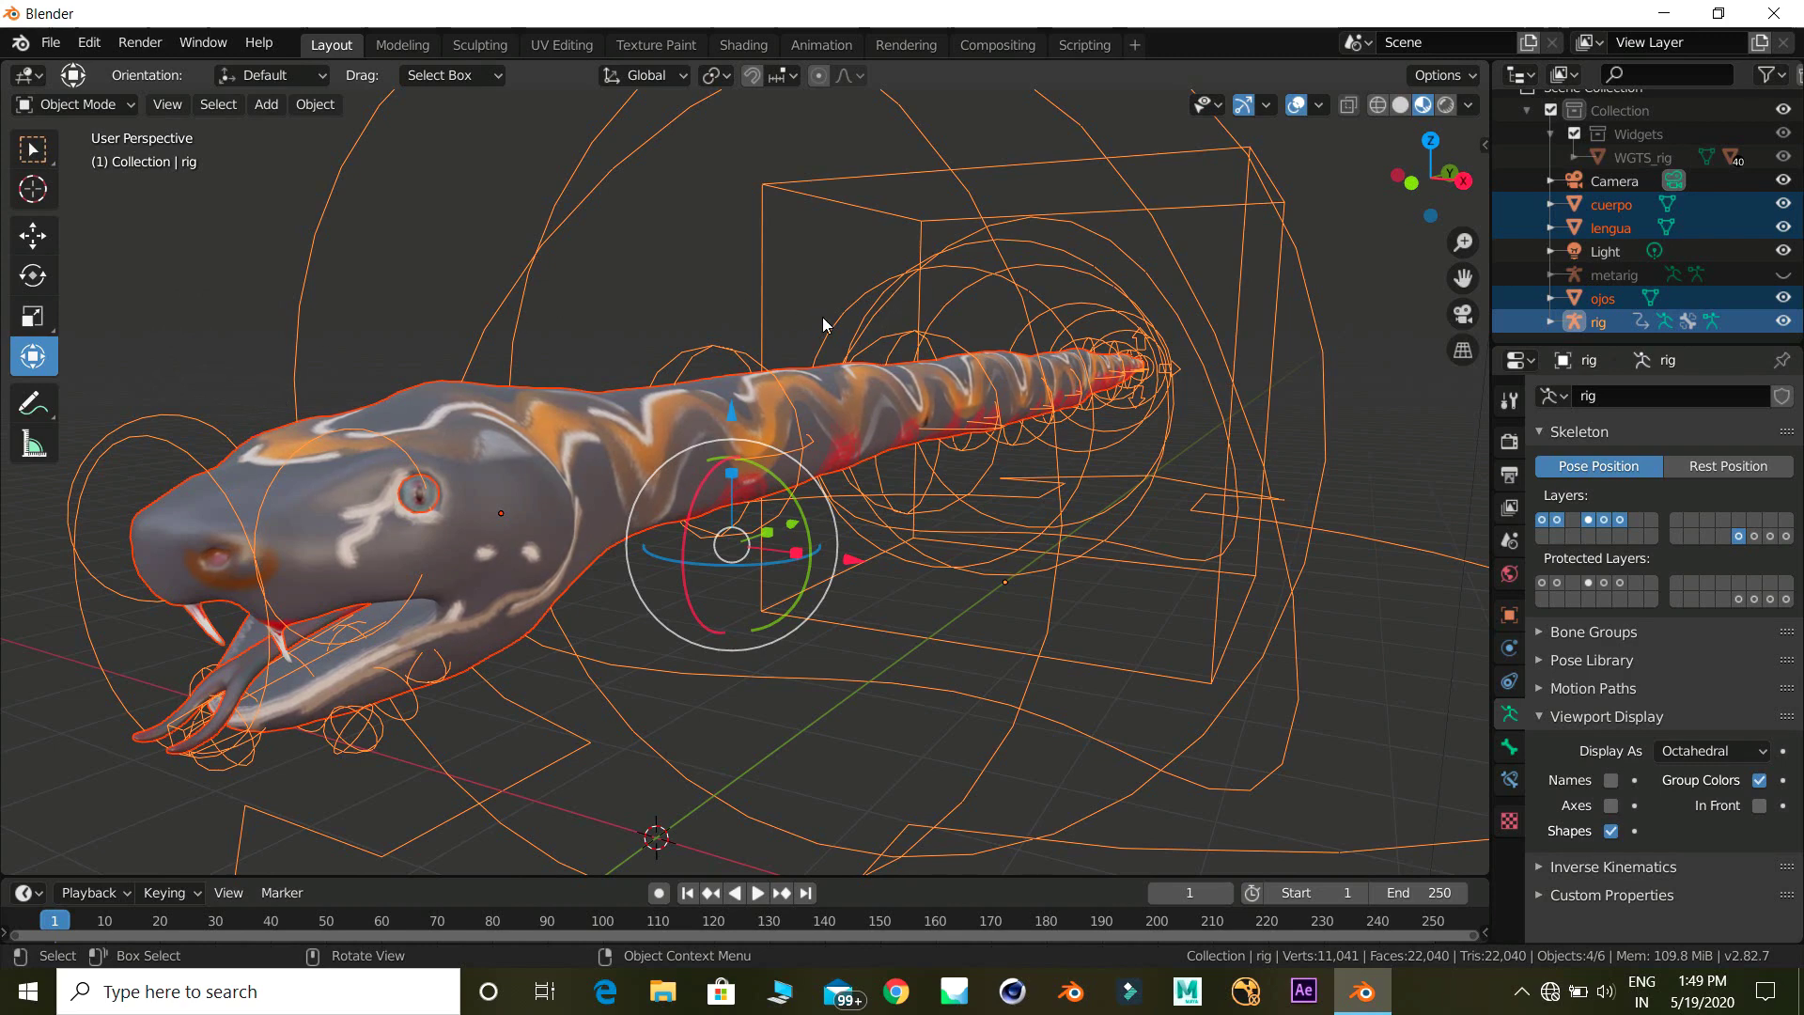
key("ctrl+p")
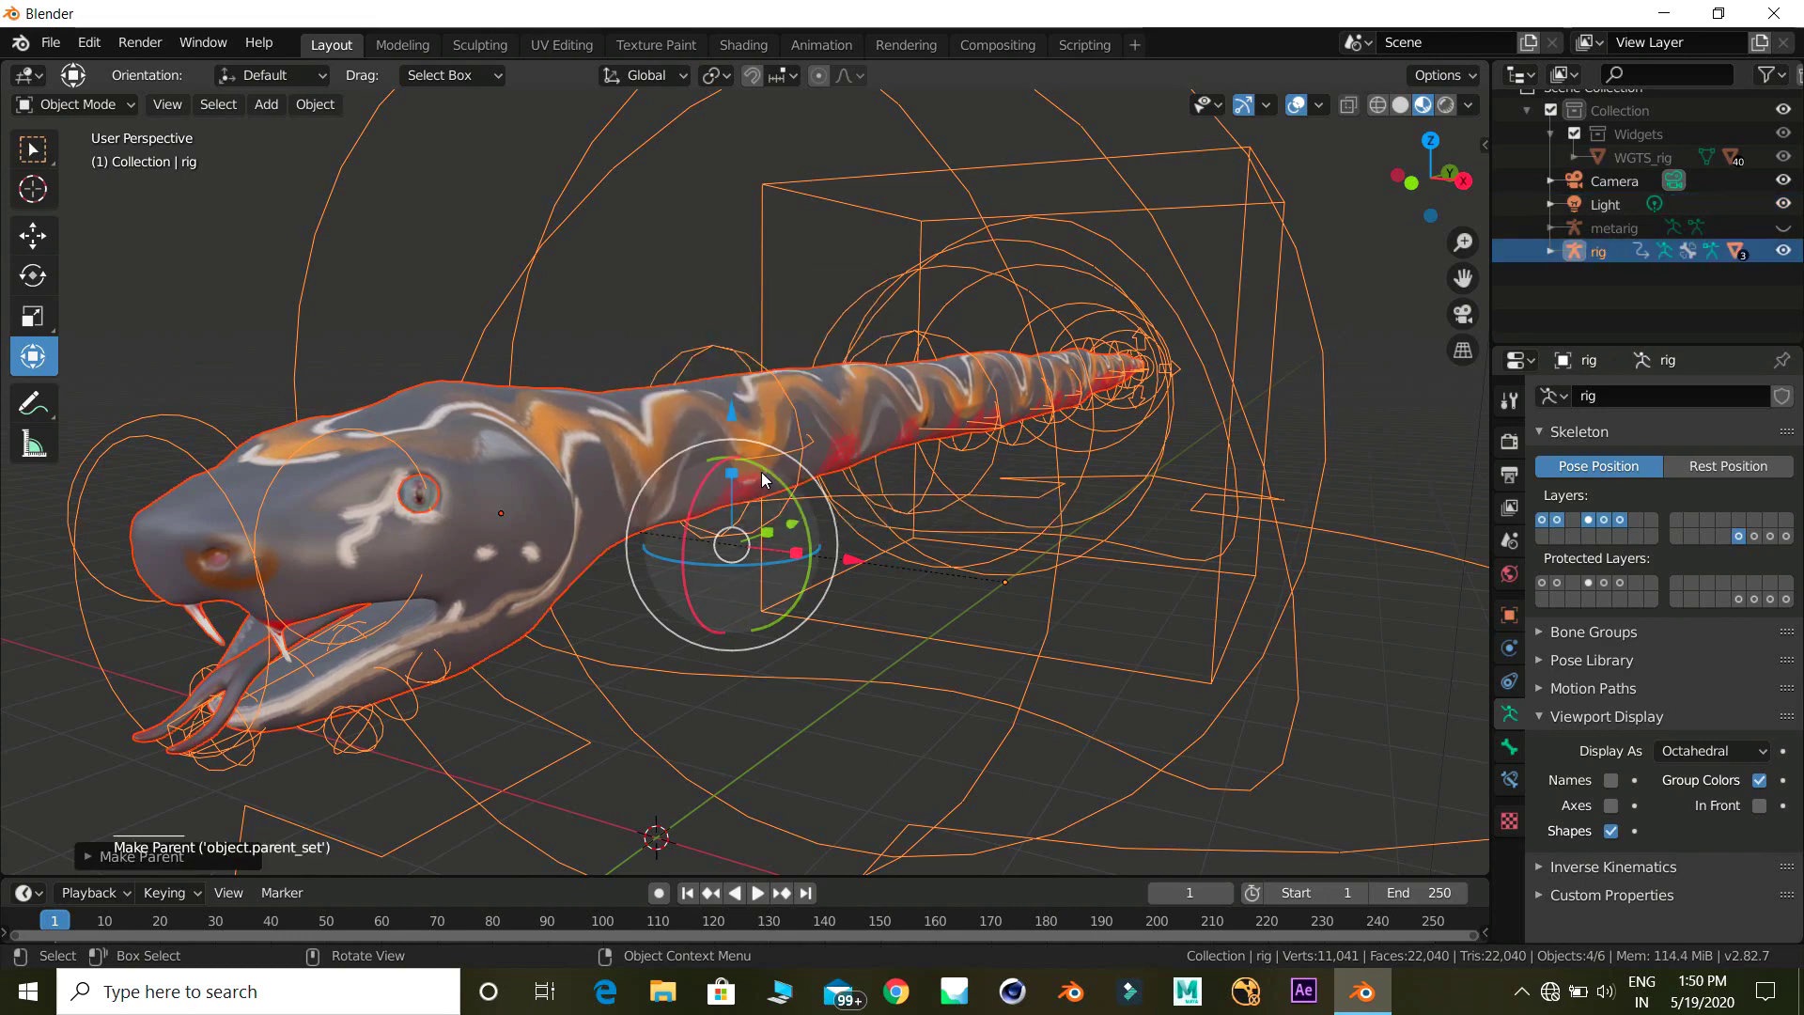
middle_click(1002, 447)
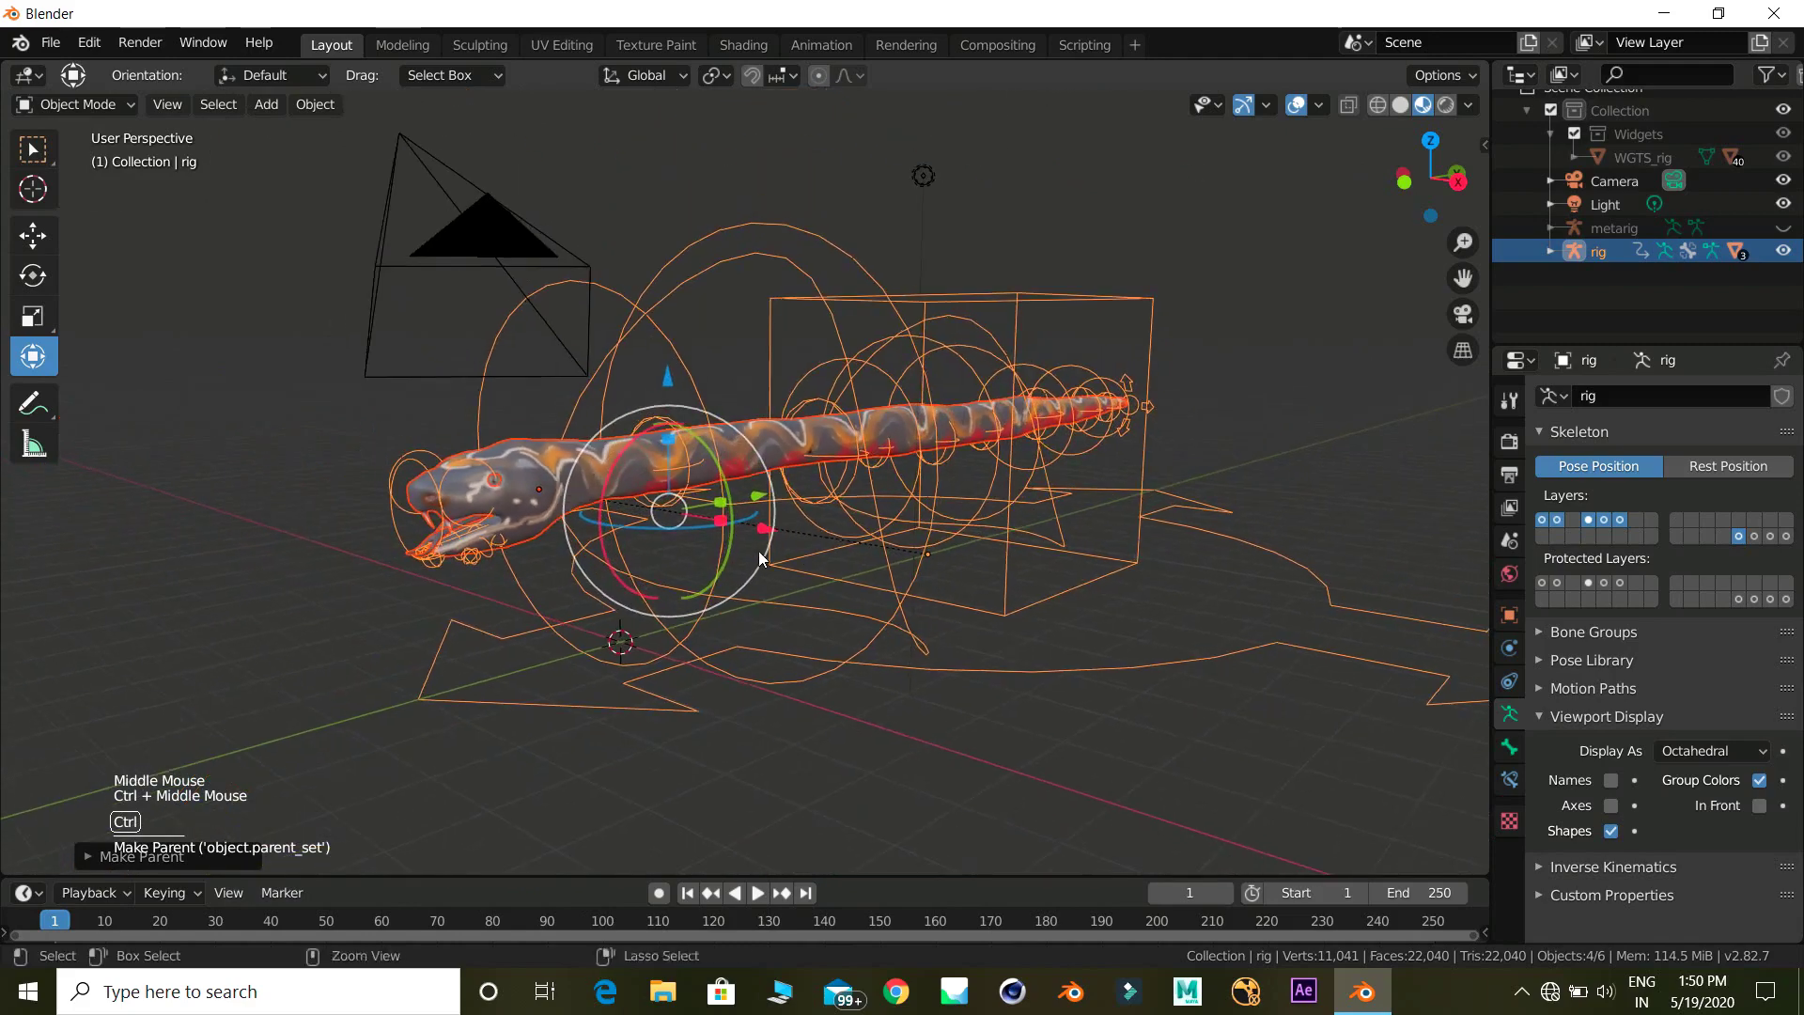
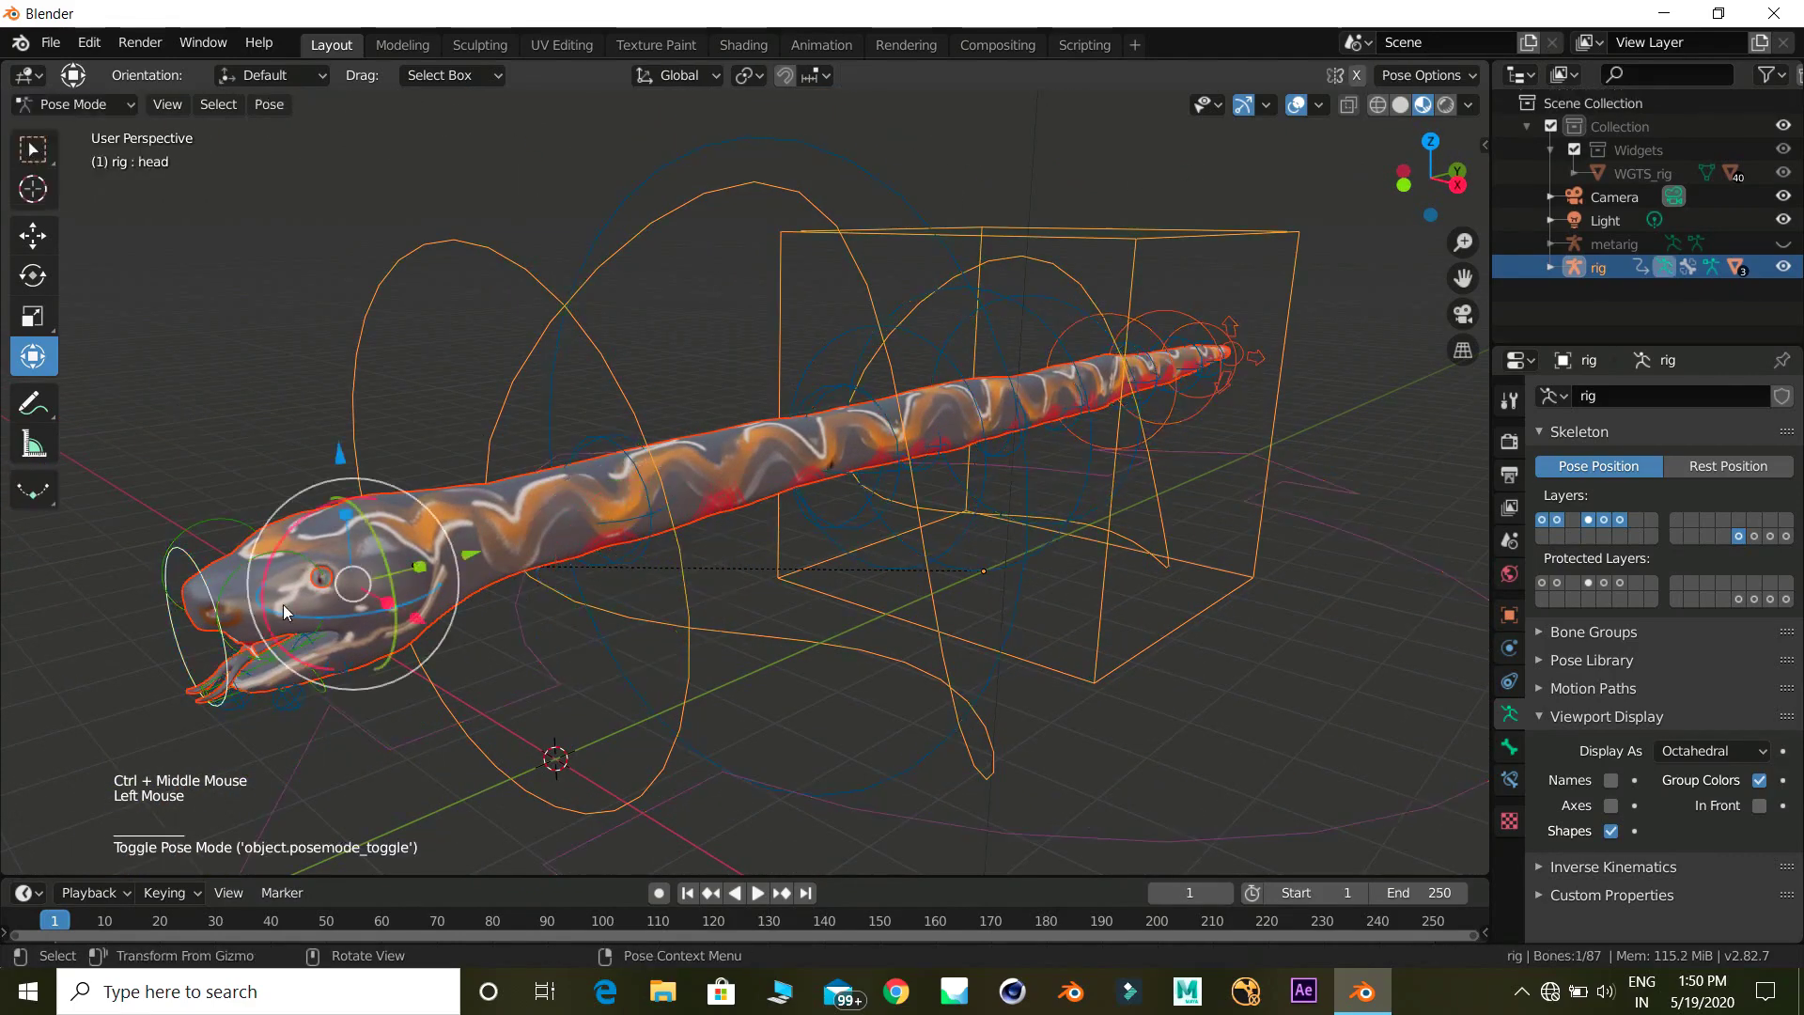
In Pose Mode, move and tilt the head control, then rotate the tail control to curl the tail
left_click(196, 560)
left_click(354, 582)
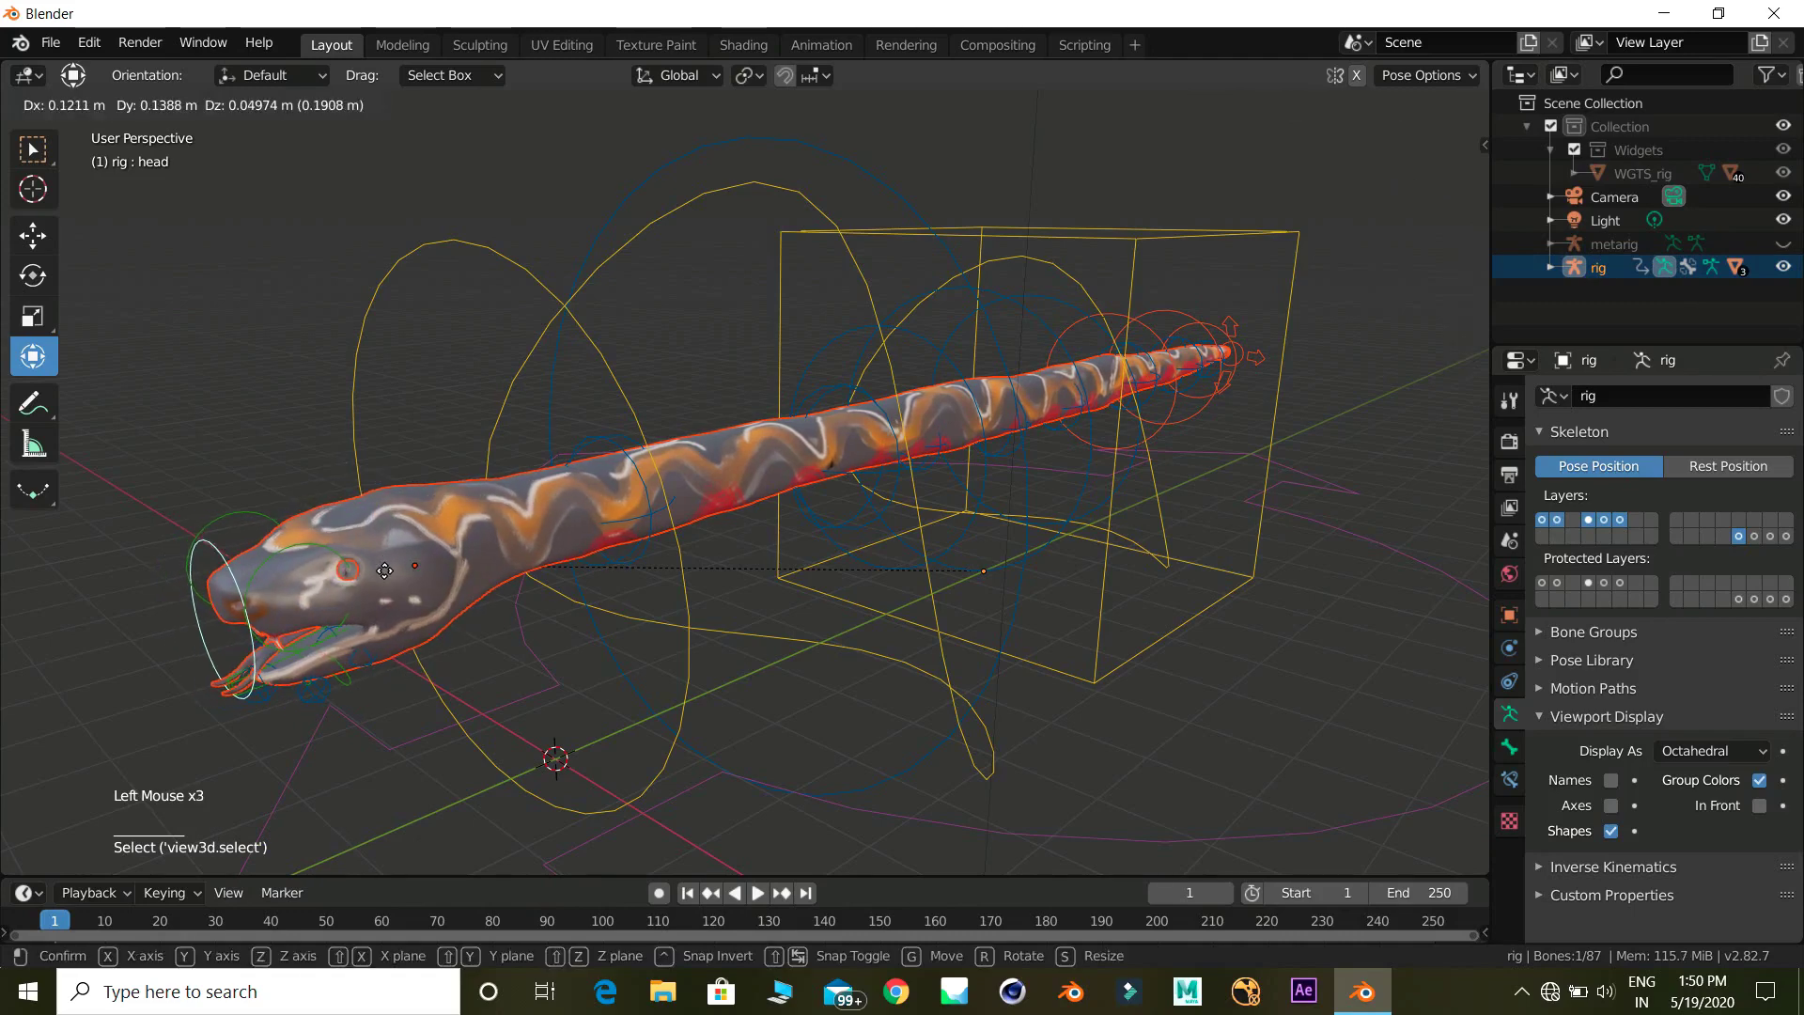
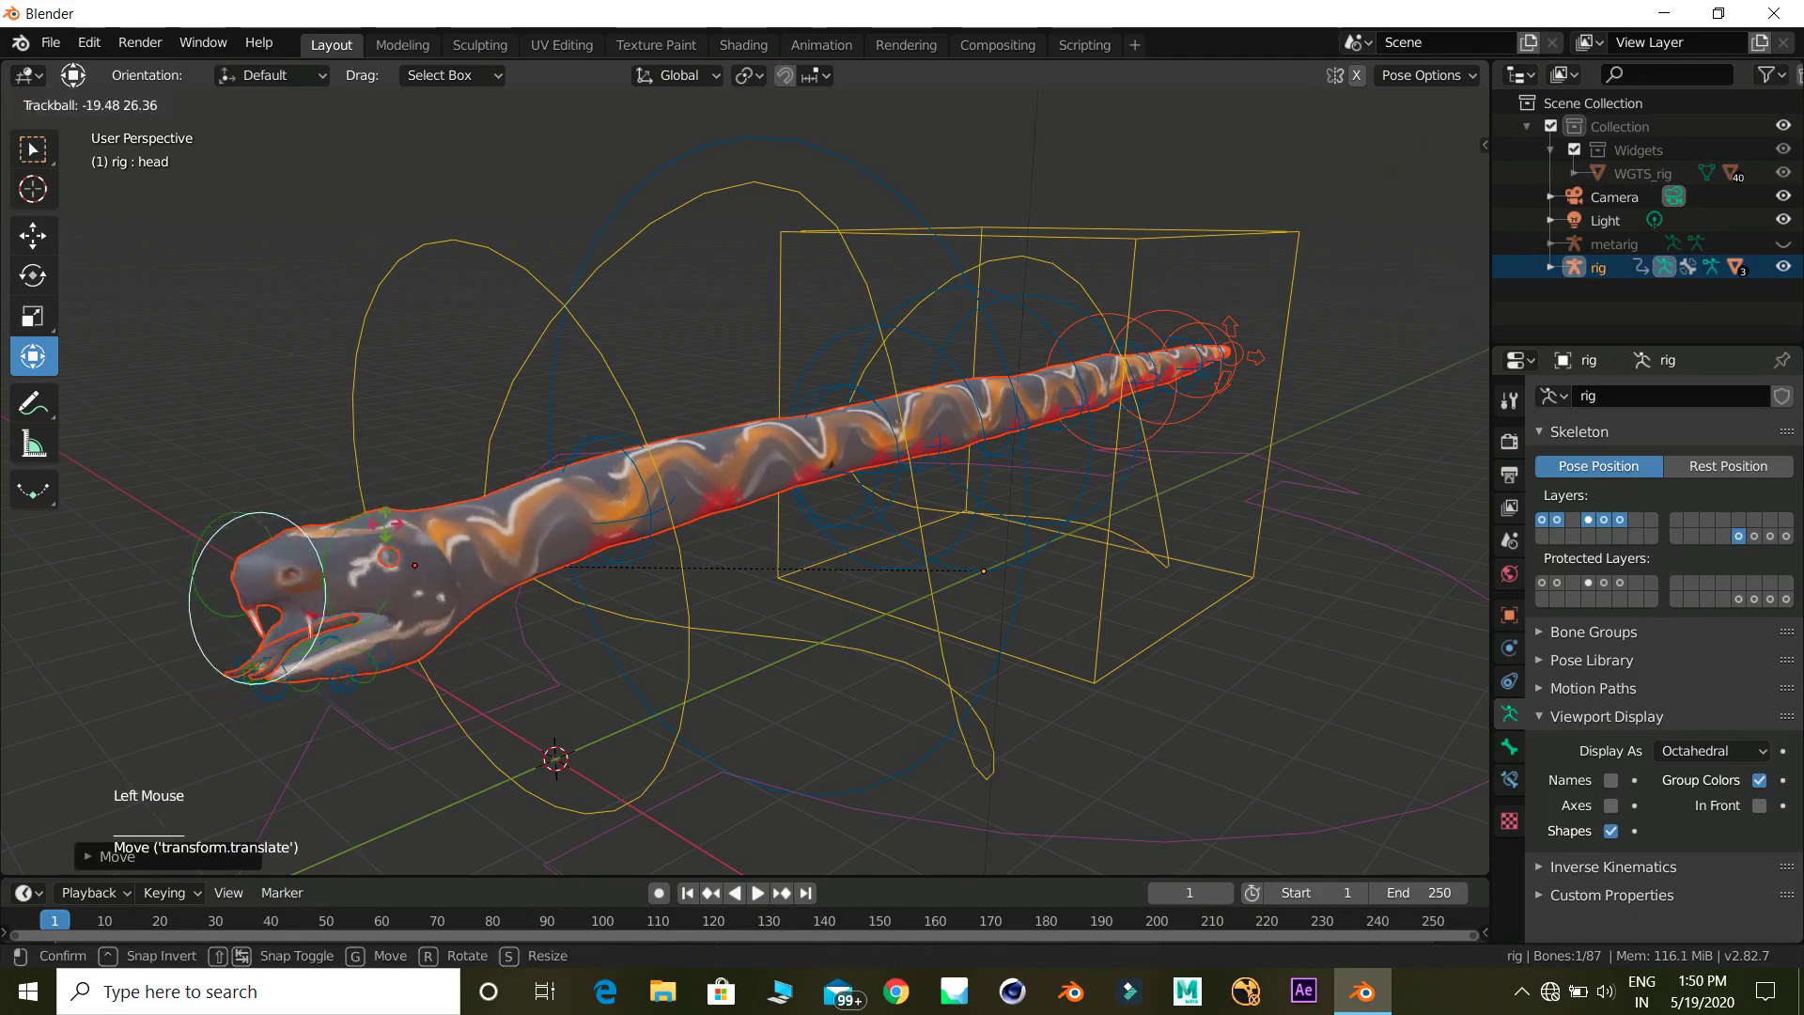
middle_click(1187, 550)
key("r")
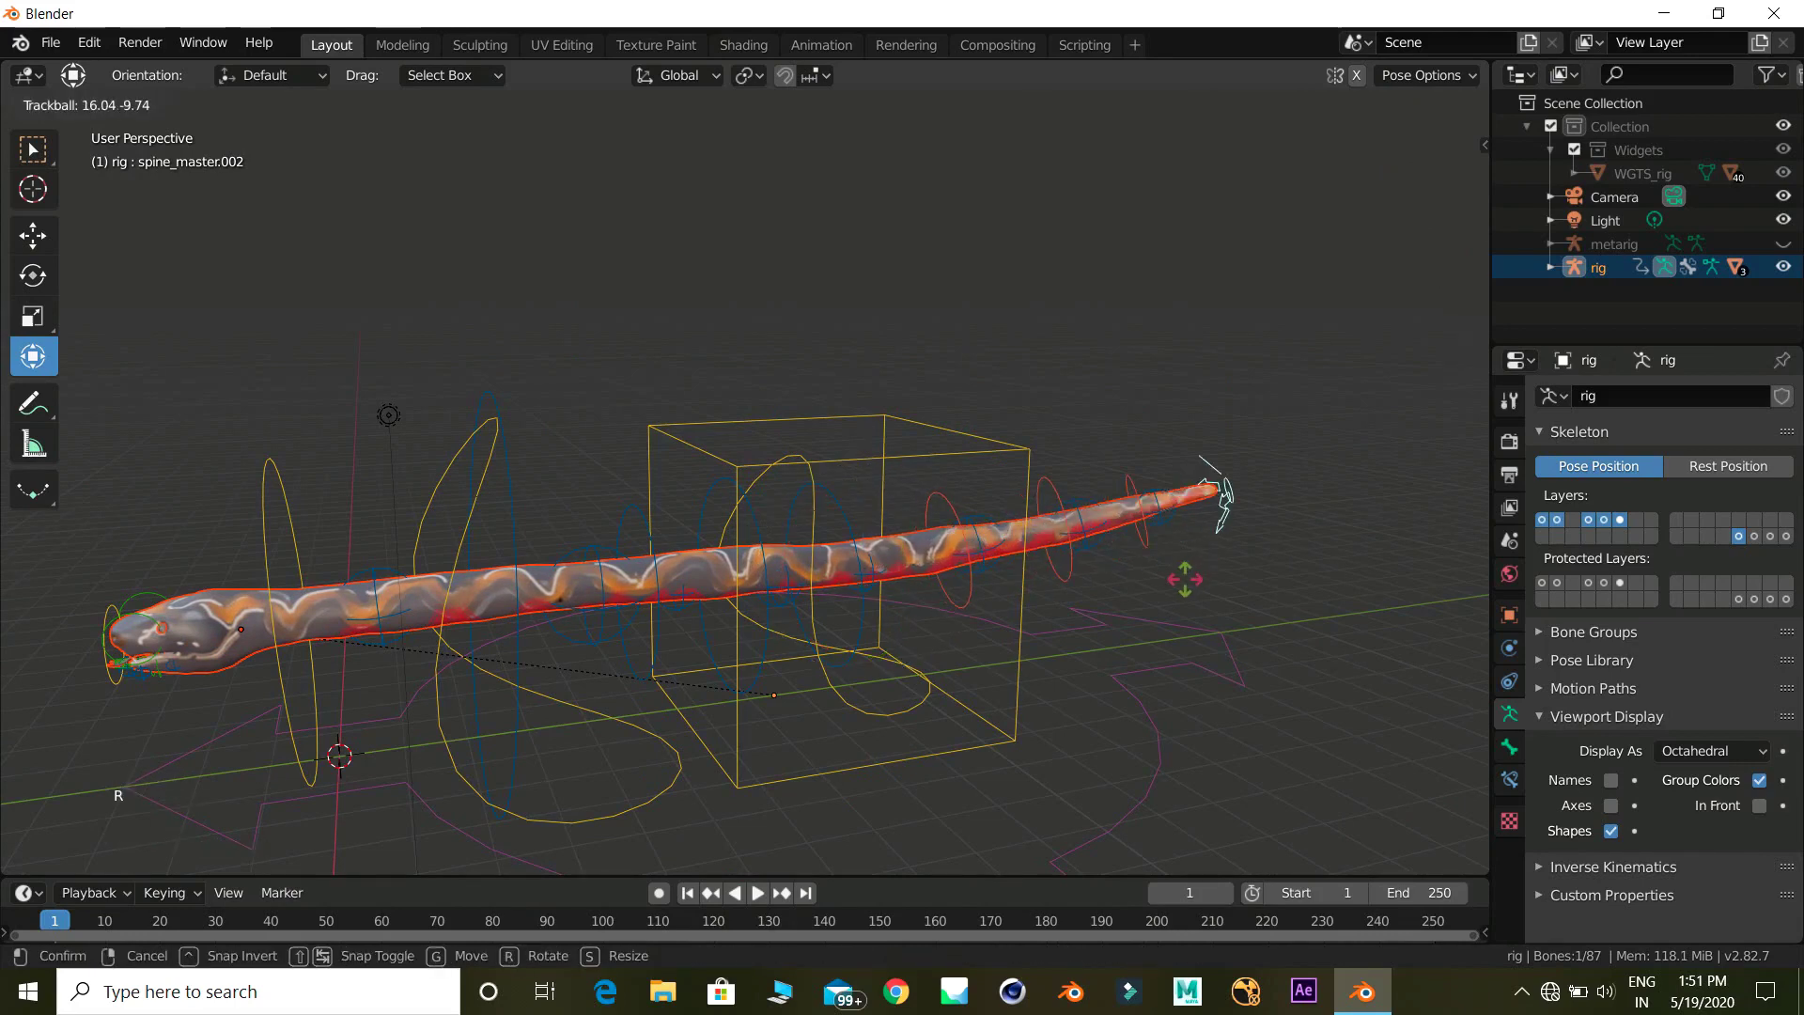